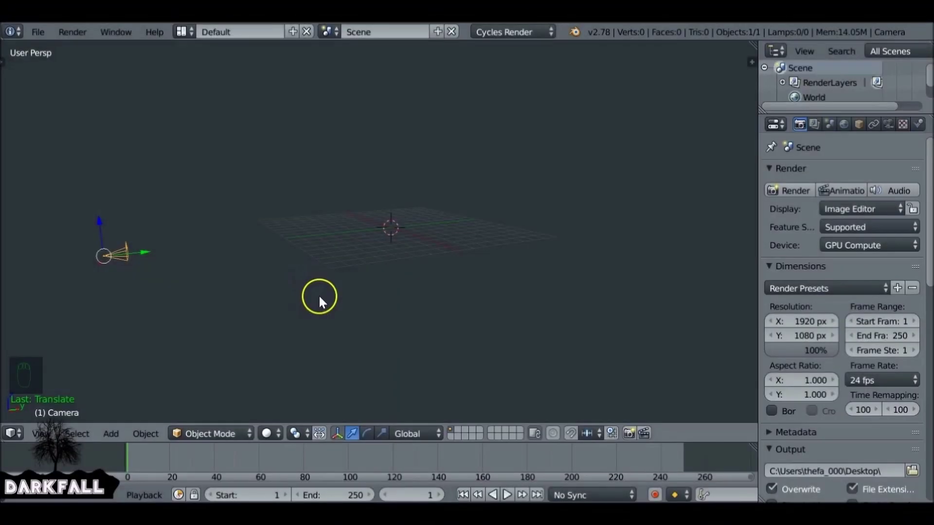
Align the camera to a side ortho view and look through it with Numpad 0
left_click_drag(381, 237, 369, 253)
key("KP_1")
key("ctrl+alt+KP_0")
key("KP_5")
key("KP_1")
key("ctrl+alt+KP_0")
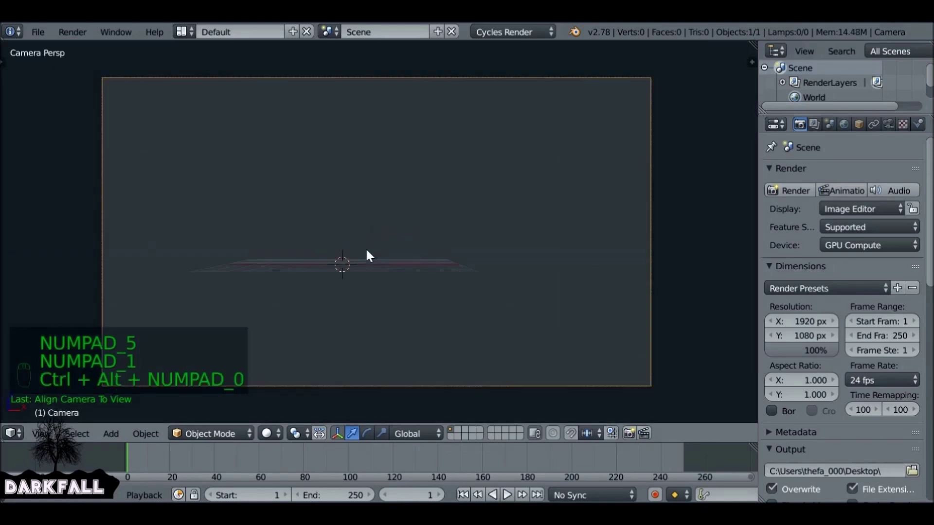
Level the camera to 90° on X facing straight ahead, then orbit out of camera view
key("g")
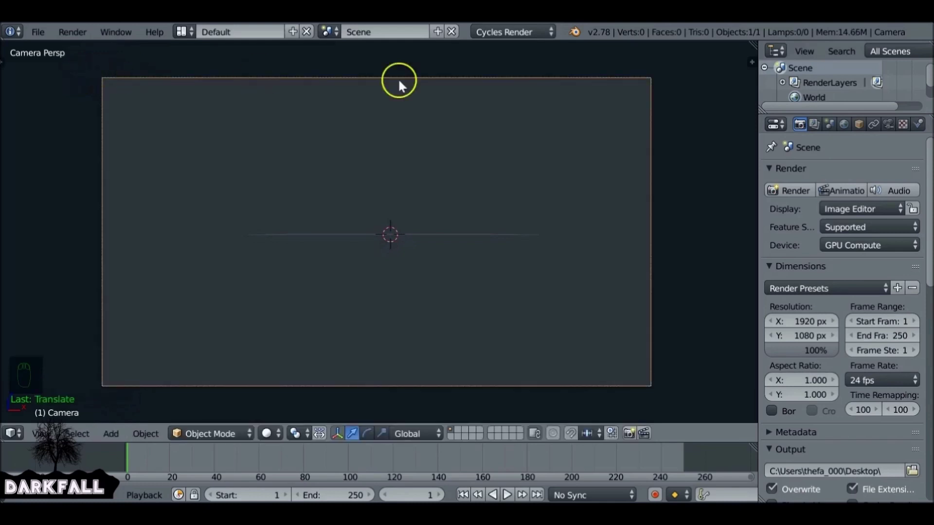
key("g")
left_click_drag(550, 153, 460, 198)
Add a mesh plane and rotate it 90° on X so it stands upright before the camera
key("shift+a")
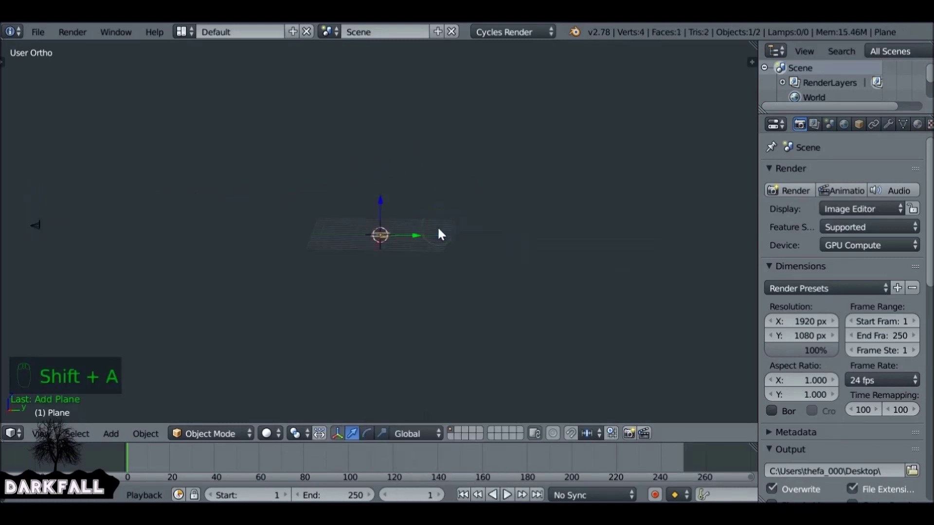
left_click_drag(419, 249, 485, 280)
key("s")
key("r")
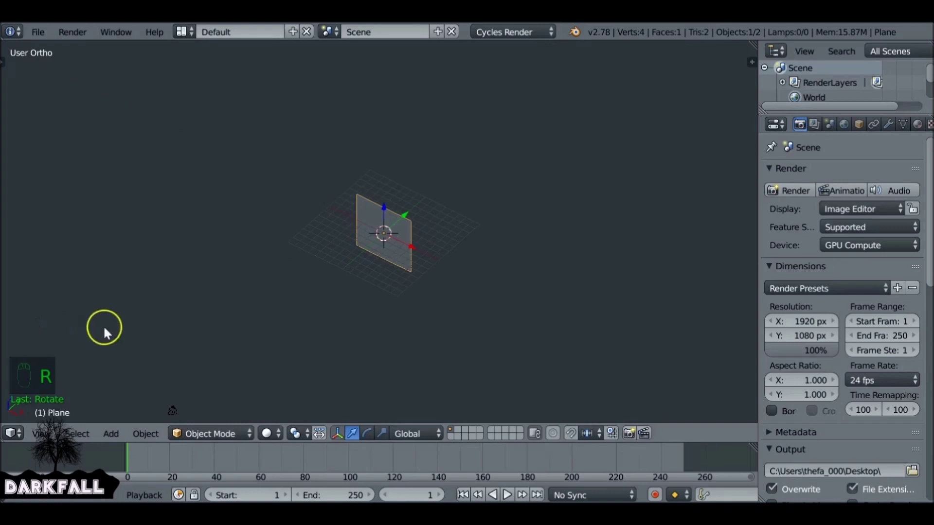
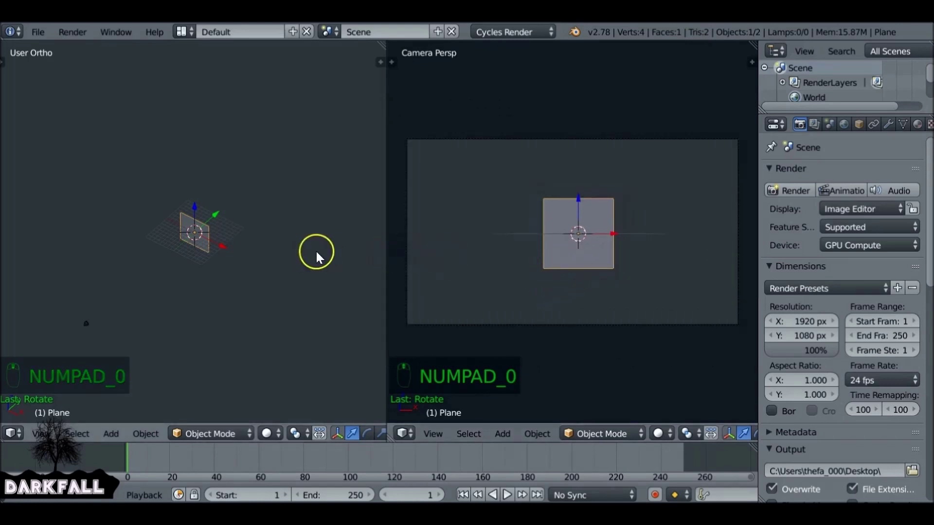
Scale the plane until it fills the camera frame and enter Edit Mode
key("s")
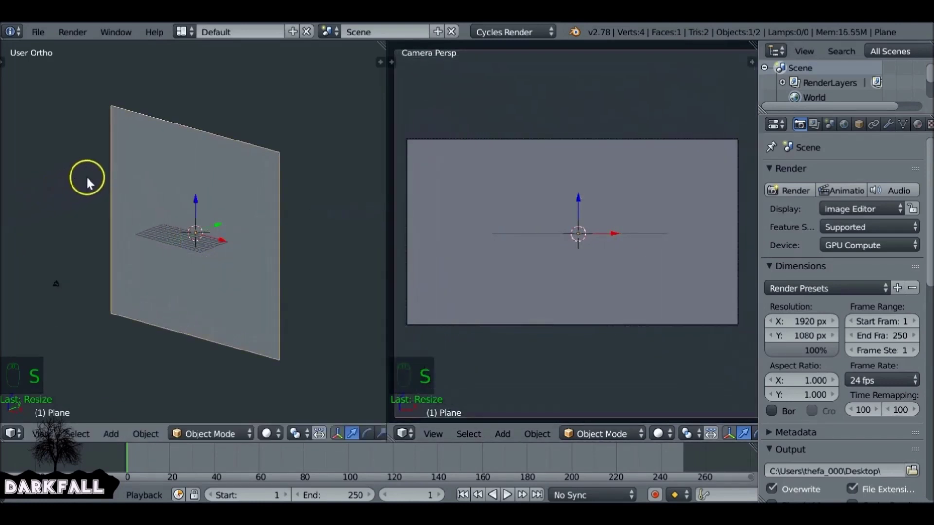
left_click_drag(224, 244, 200, 227)
left_click_drag(199, 226, 229, 230)
key("Tab")
Subdivide the plane into a grid using the tool shelf
key("w")
key("t")
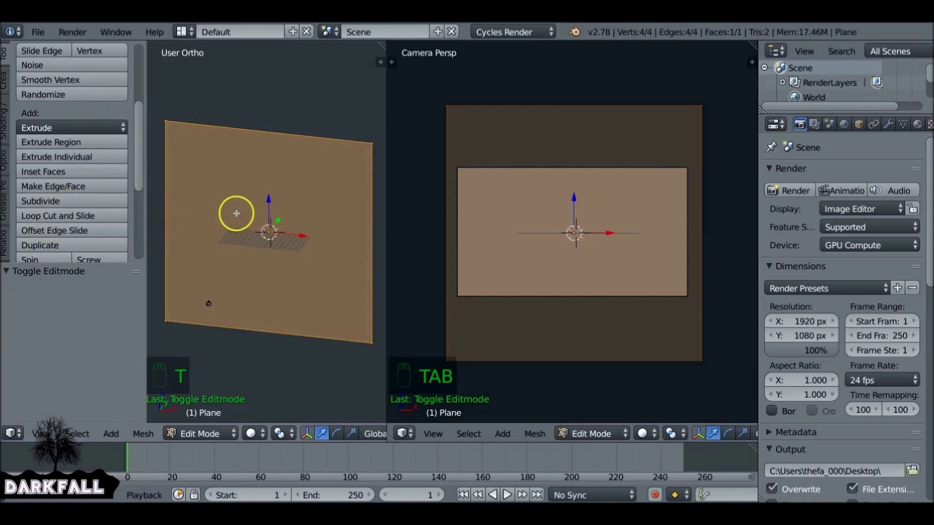
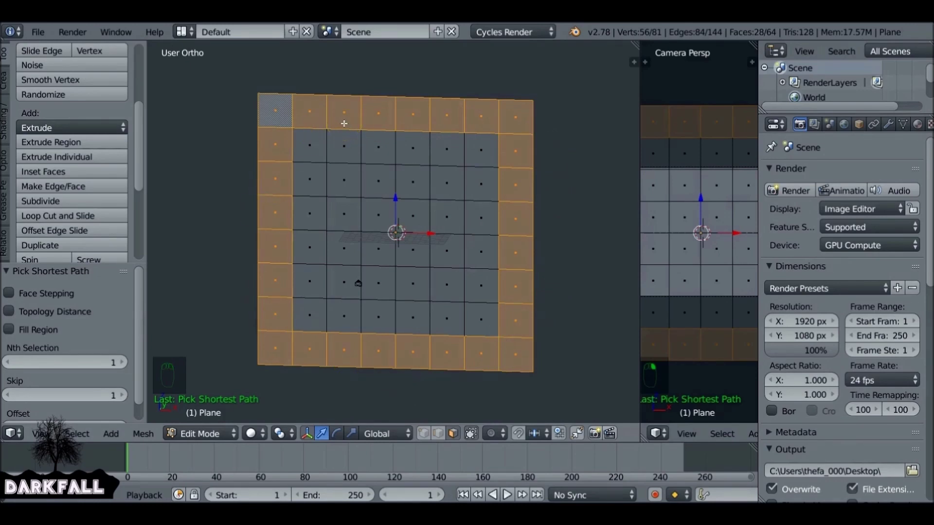
left_click_drag(47, 35, 77, 195)
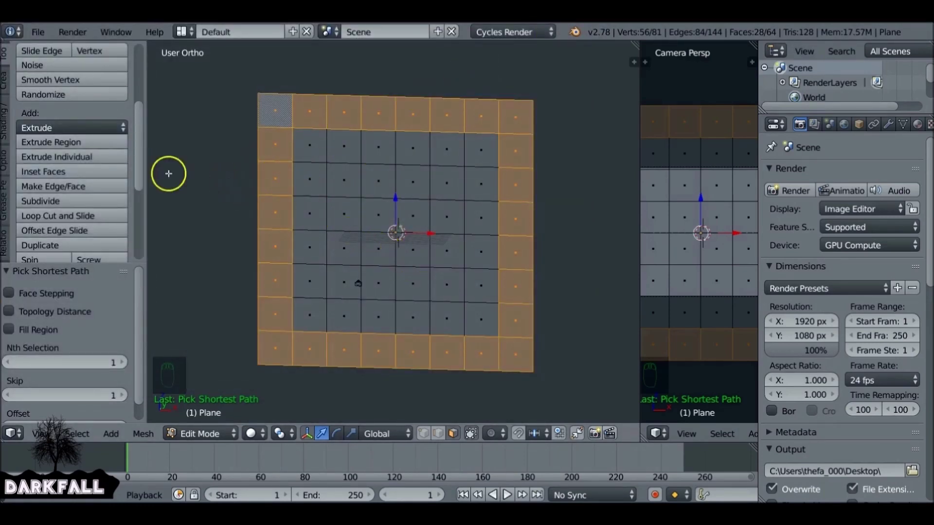
Select the border faces and round them into a disc with LoopTools Circle
left_click_drag(74, 141, 142, 85)
left_click_drag(142, 85, 136, 210)
left_click_drag(27, 261, 76, 154)
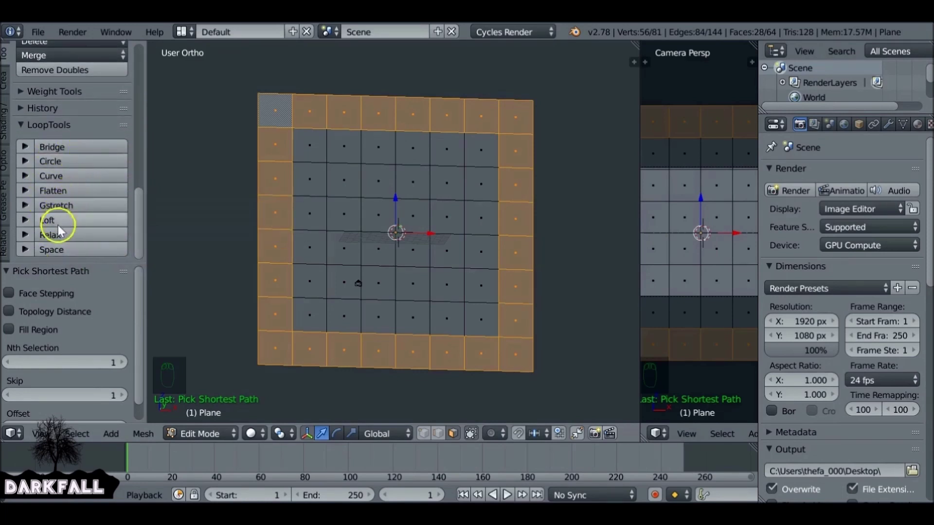
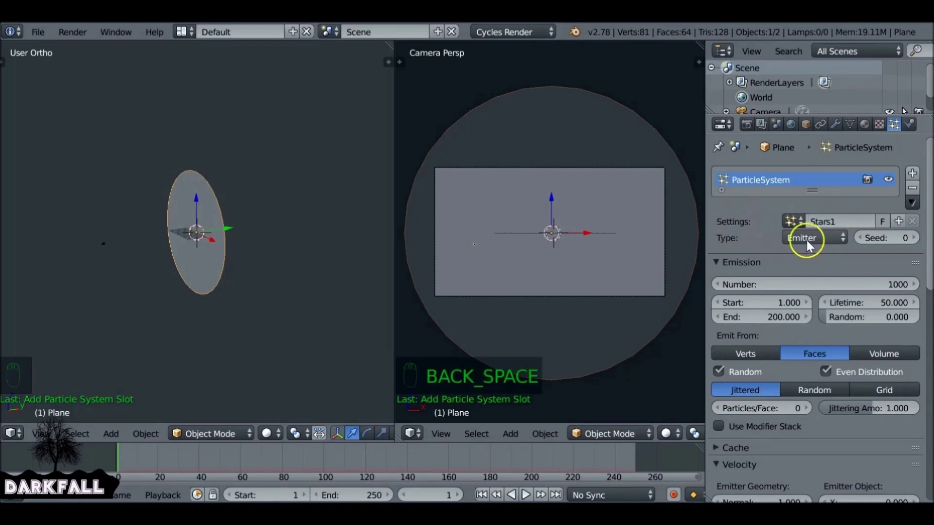
Play the Stars1 particle animation to watch them fall, then rewind to the first frame
left_click_drag(817, 244, 217, 268)
key("alt+a")
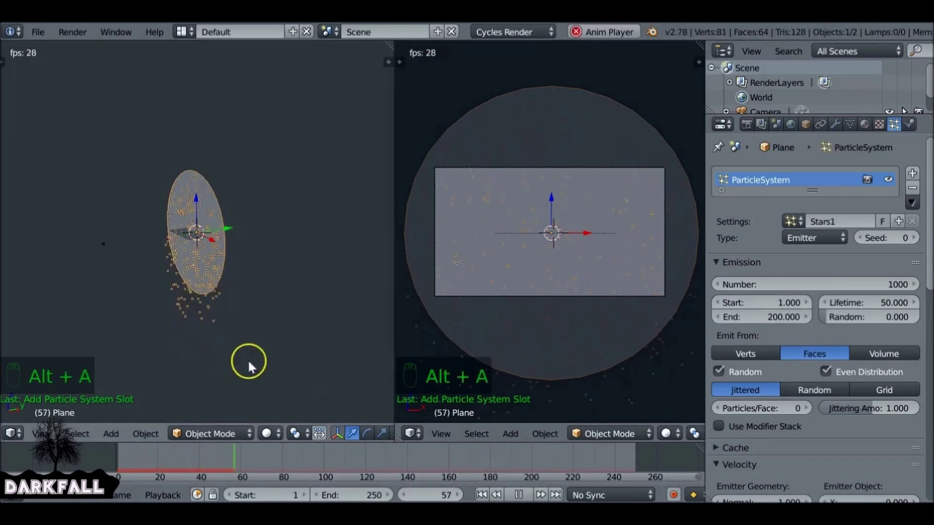
left_click_drag(904, 110, 422, 250)
key("ctrl+s")
left_click(480, 493)
key("ctrl+s")
Scrub the timeline and bring up the Scene tab's Gravity settings
left_click_drag(226, 312, 754, 325)
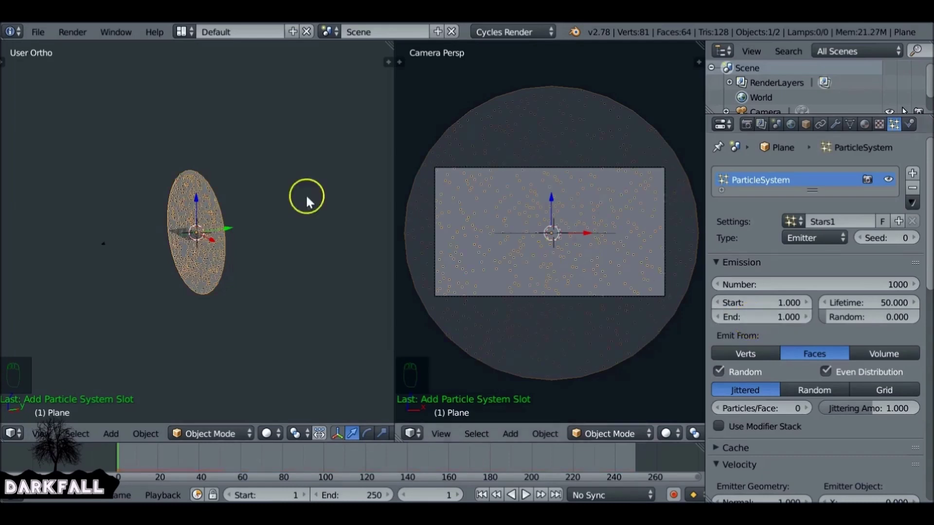
left_click_drag(126, 461, 224, 462)
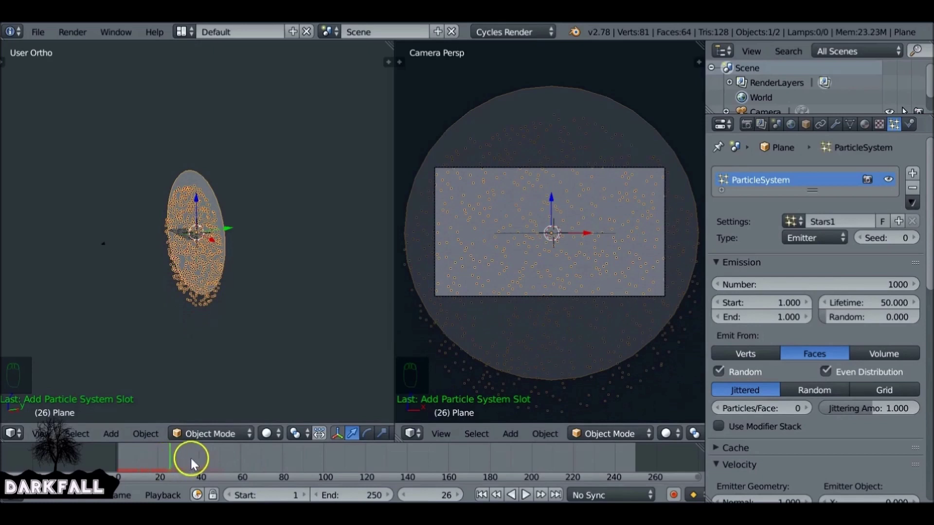
left_click_drag(484, 494, 789, 393)
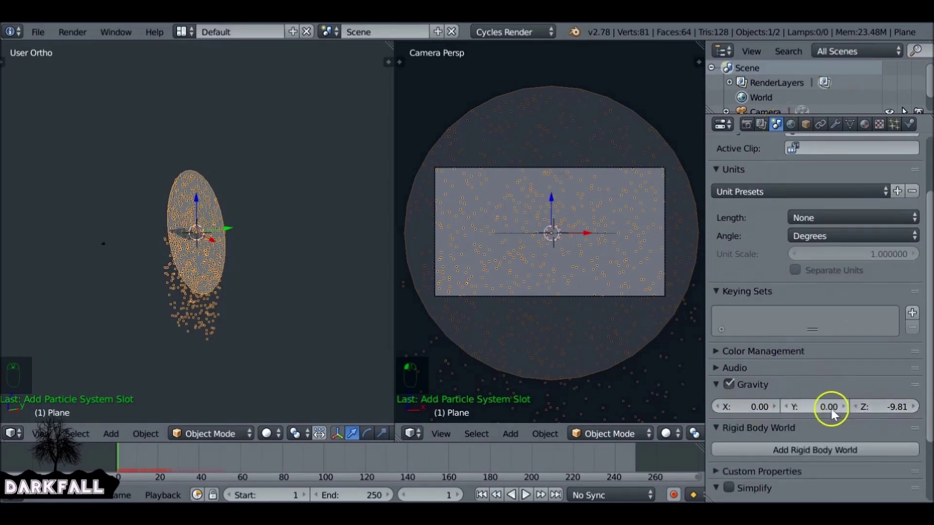
Set gravity Z to 0 and particle Lifetime to 200, then replay to check the stars
left_click_drag(733, 387, 246, 215)
key("alt+a")
middle_click(227, 226)
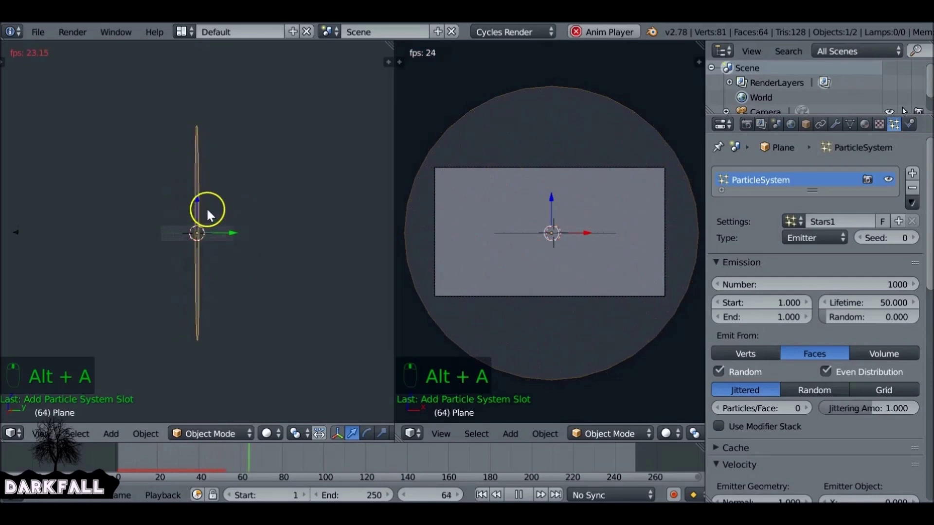
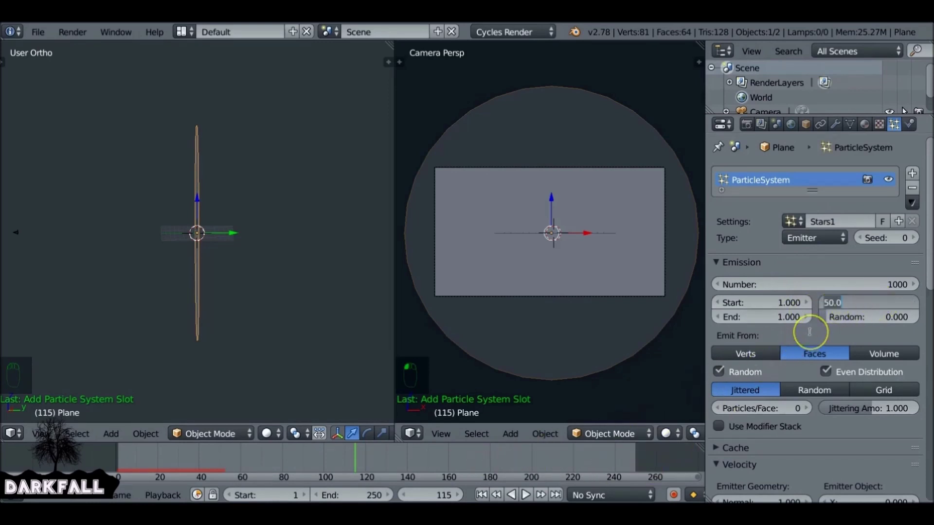
key("0")
left_click_drag(480, 496, 213, 295)
key("alt+a")
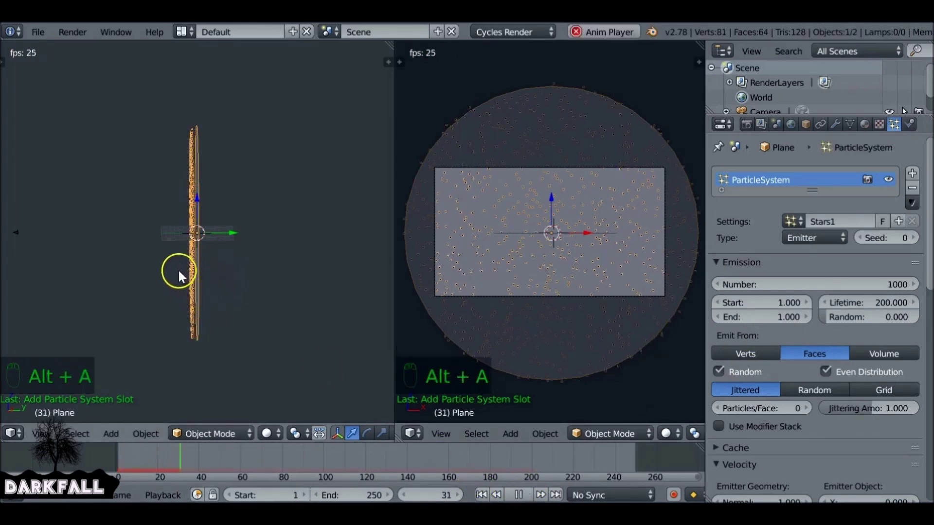
Review the Velocity and Physics panels and replay until the stars stay spread over the disc
left_click_drag(512, 493, 778, 279)
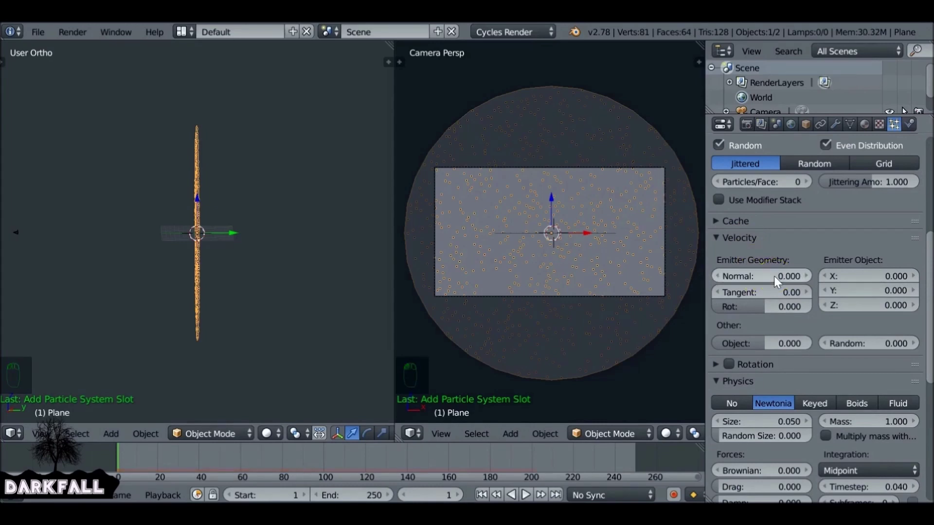
left_click_drag(738, 241, 275, 354)
left_click_drag(488, 496, 253, 283)
key("alt+a")
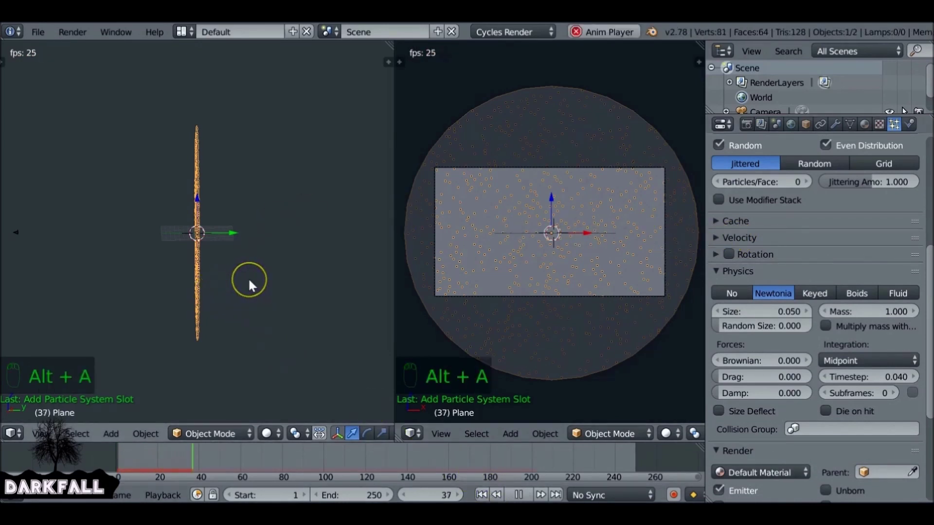
left_click_drag(517, 496, 202, 226)
key("Escape")
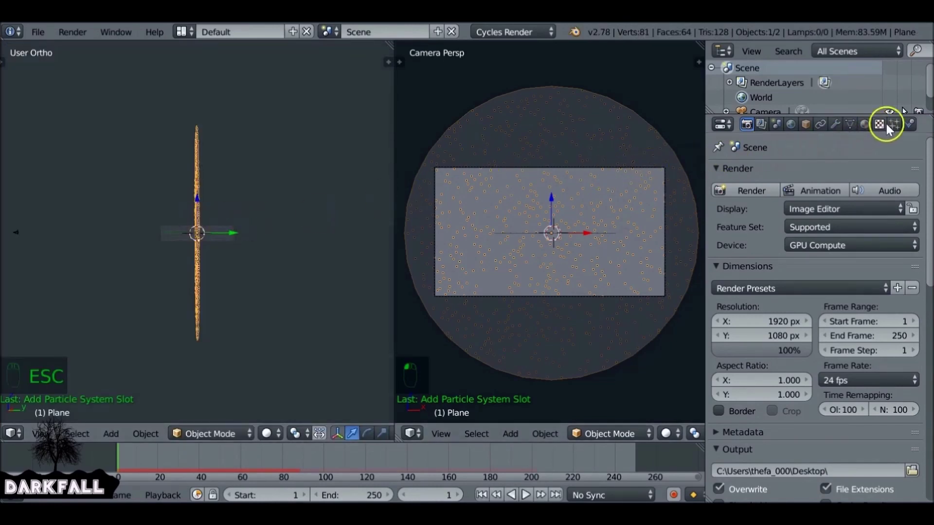
Add an Ico Sphere mesh to the scene
left_click_drag(899, 125, 846, 305)
middle_click(846, 305)
left_click_drag(846, 305, 218, 248)
left_click_drag(218, 248, 122, 268)
key("s")
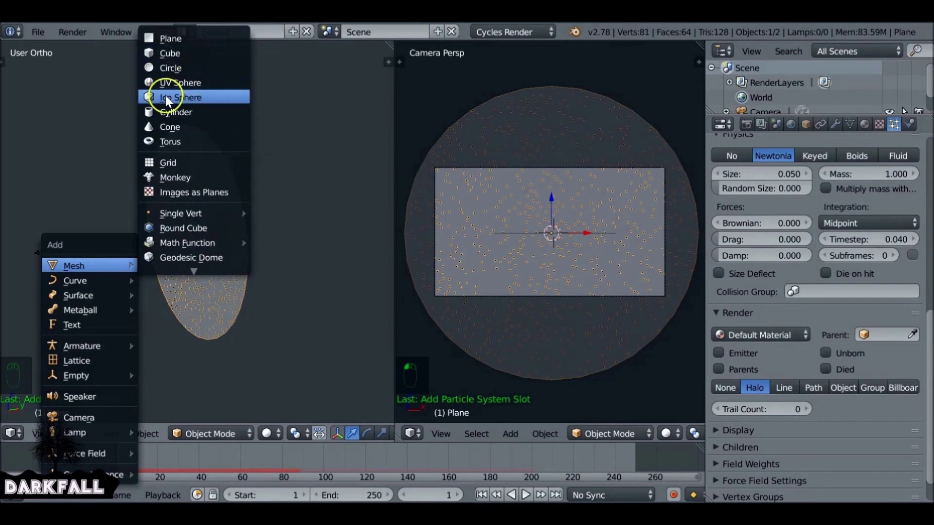
Render the particles as the icosphere object and give the icosphere a new material
left_click_drag(228, 233, 570, 233)
left_click_drag(570, 233, 632, 291)
left_click_drag(224, 279, 632, 291)
left_click_drag(633, 291, 869, 125)
left_click_drag(869, 125, 781, 226)
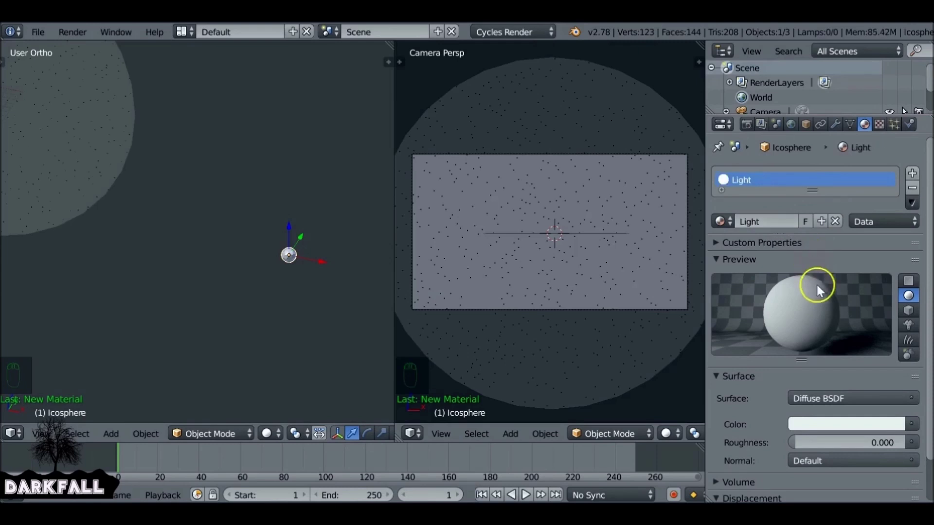
Make the Light material an Emission shader on a black world and render the frame
left_click_drag(877, 399, 632, 178)
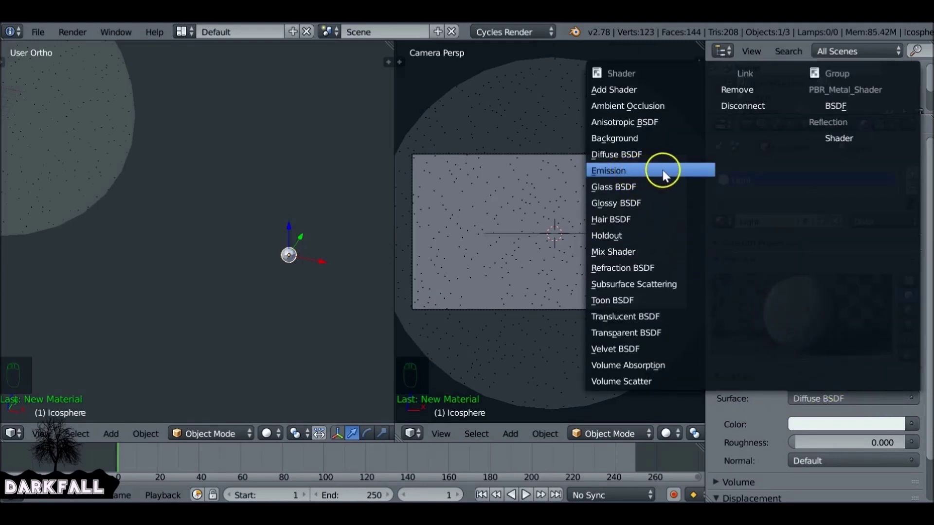
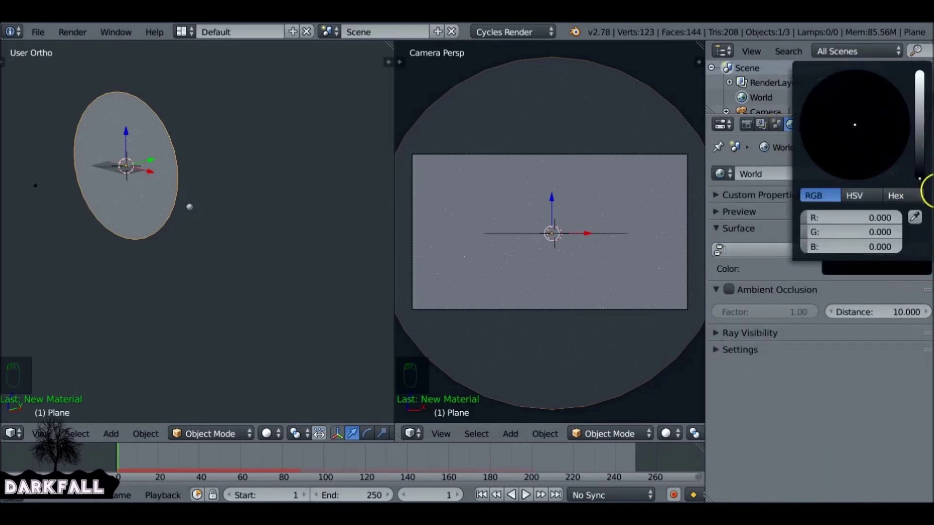
left_click(748, 129)
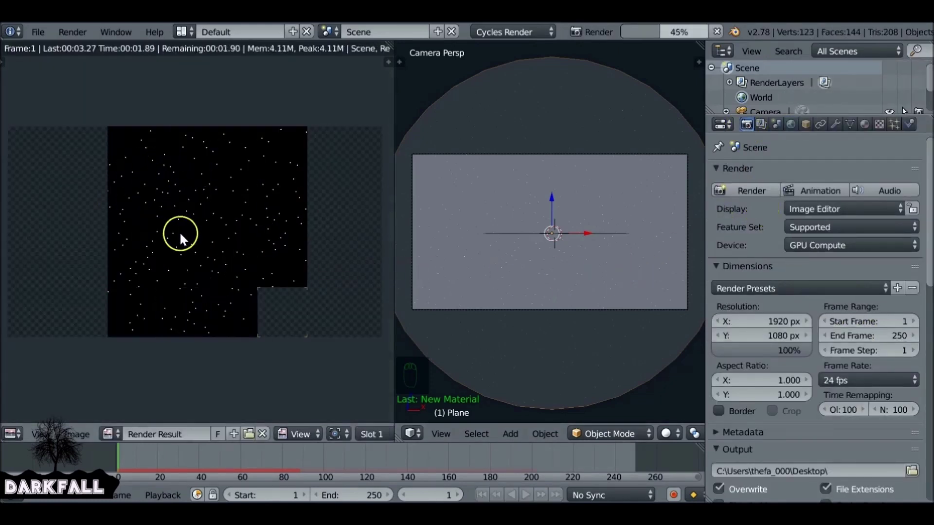
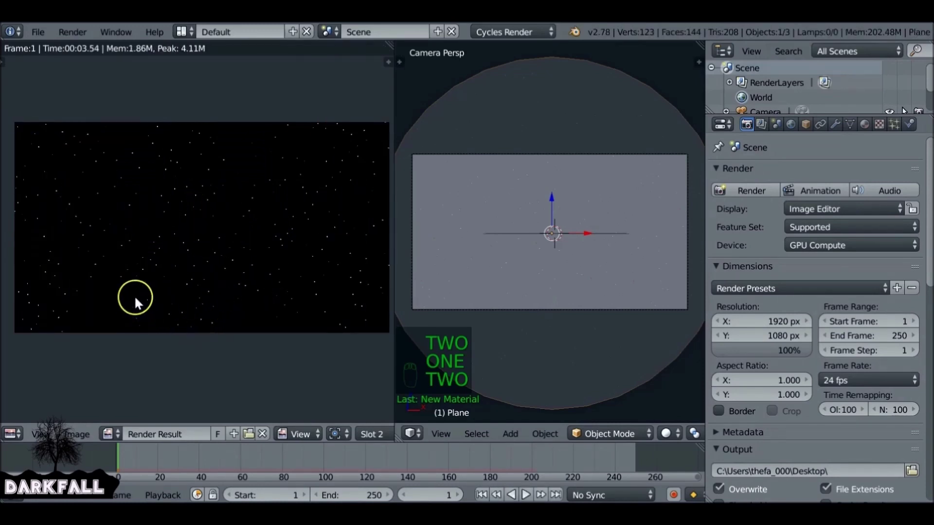
Compare render slots 1 and 2 of the finished starfield render
key("1")
key("2")
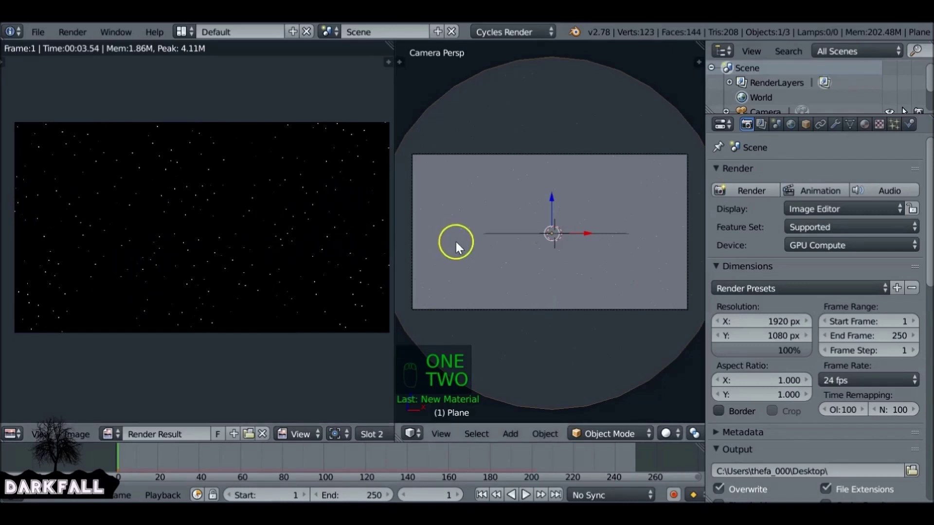
left_click_drag(473, 250, 236, 276)
key("Escape")
Return the left editor to the 3D View and orbit around the disc
key("KP_0")
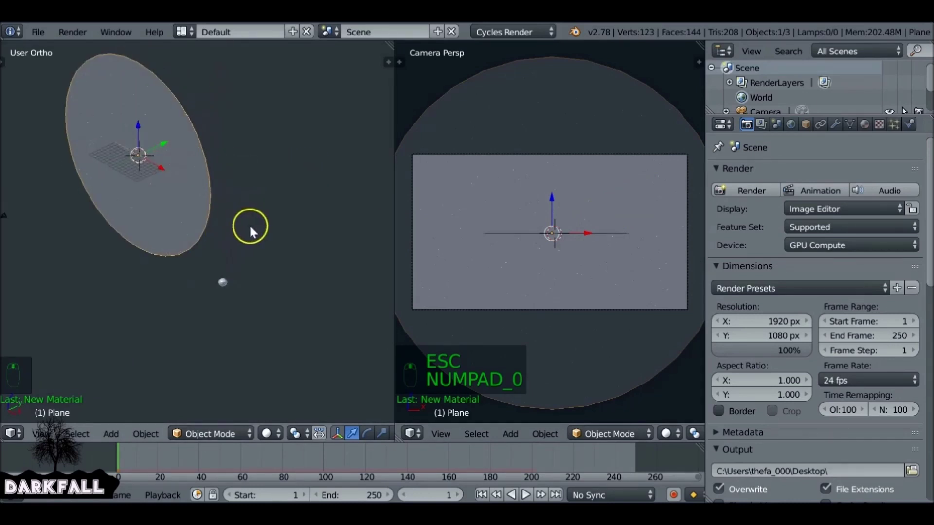
left_click_drag(235, 223, 203, 272)
left_click_drag(204, 273, 171, 179)
Move the icosphere to another layer so only the star-emitting disc remains visible
key("h")
key("alt+h")
left_click_drag(171, 136, 349, 225)
key("m")
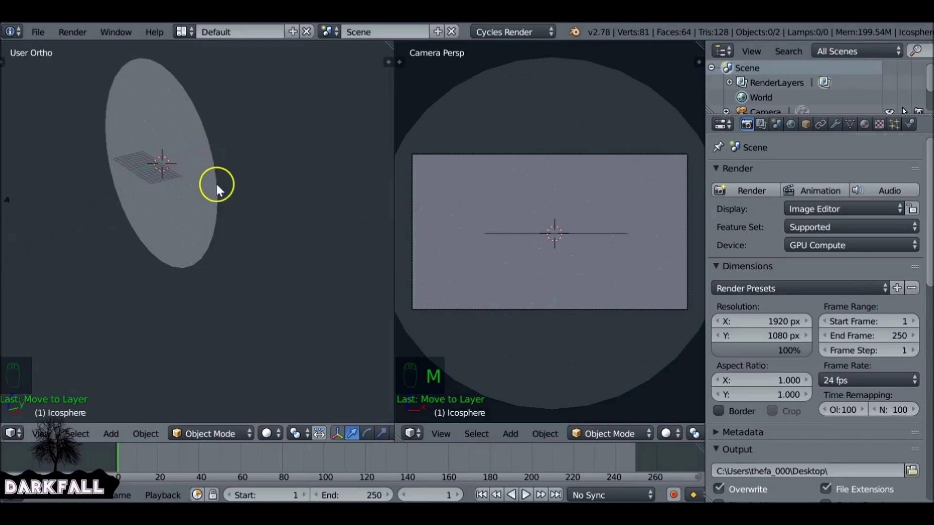
Orbit to view the star plane edge-on from the side and select it
middle_click(220, 187)
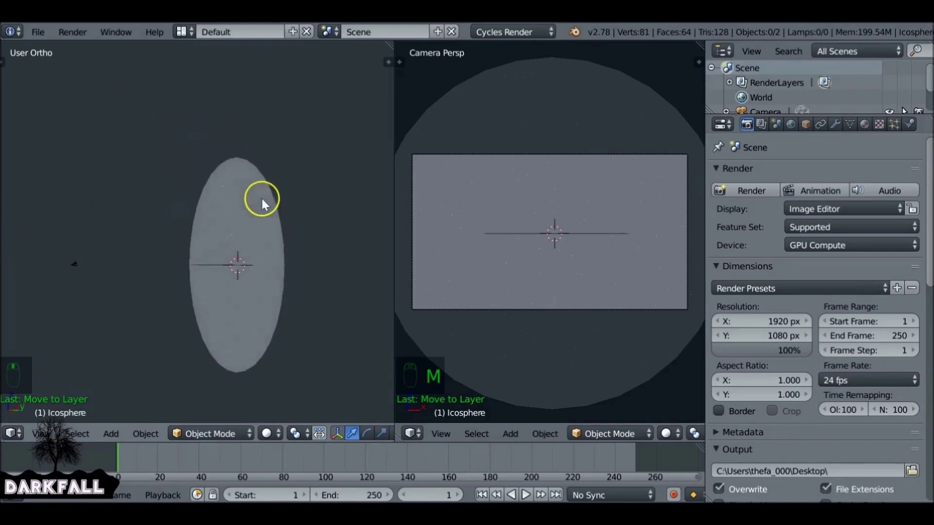
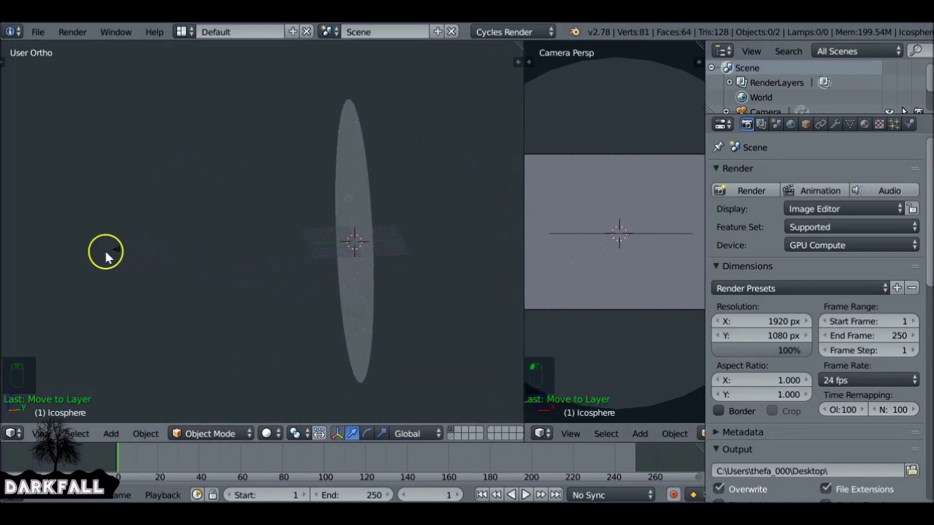
left_click_drag(116, 255, 385, 246)
left_click_drag(384, 245, 300, 259)
left_click_drag(370, 267, 577, 256)
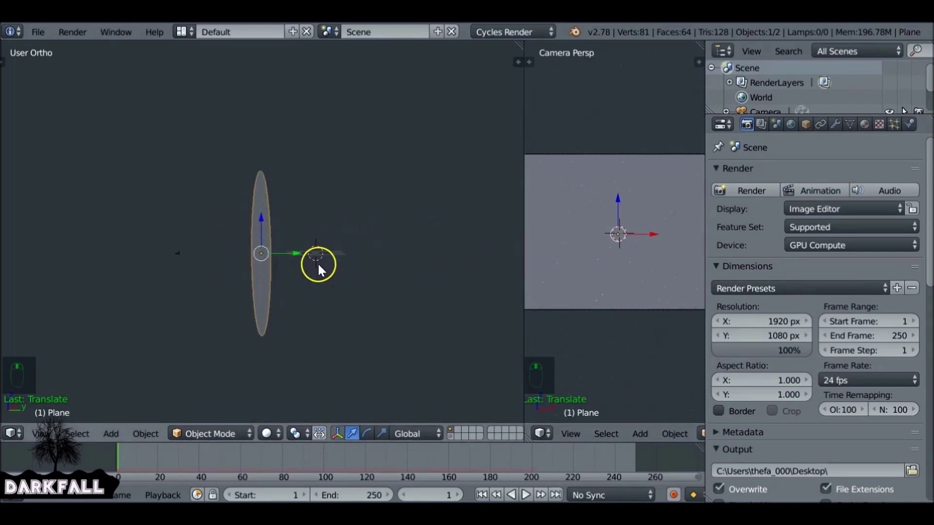
Add a Wind force field and move it beside the star plane near the camera
key("shift+a")
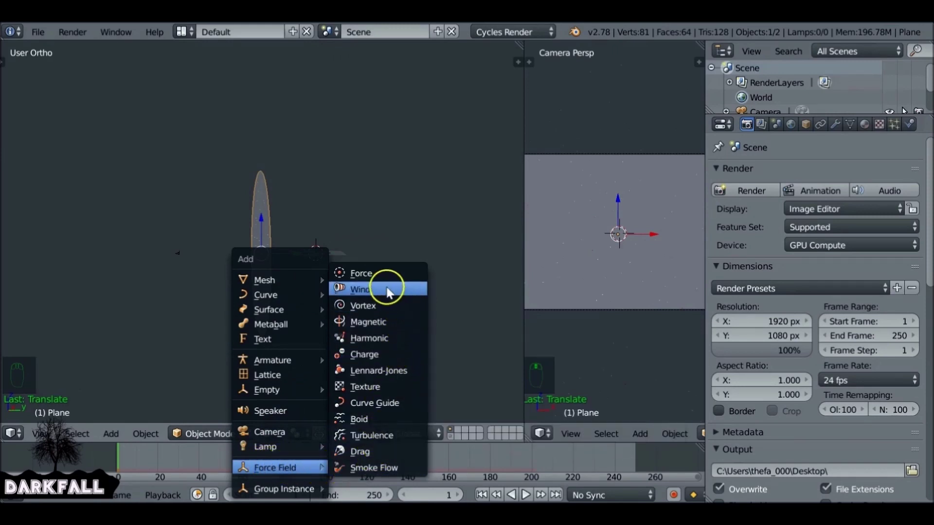
left_click_drag(355, 256, 227, 285)
middle_click(227, 284)
left_click(305, 256)
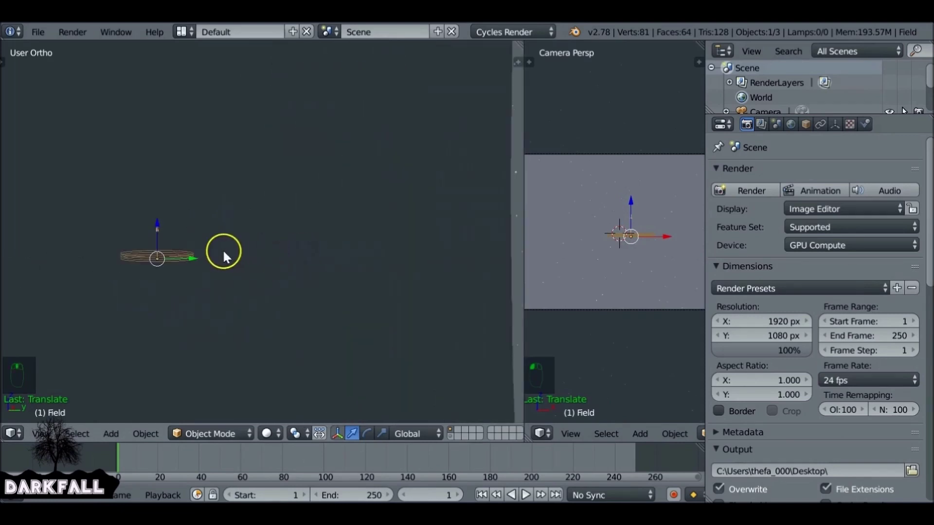
left_click_drag(311, 256, 365, 260)
left_click_drag(365, 260, 314, 242)
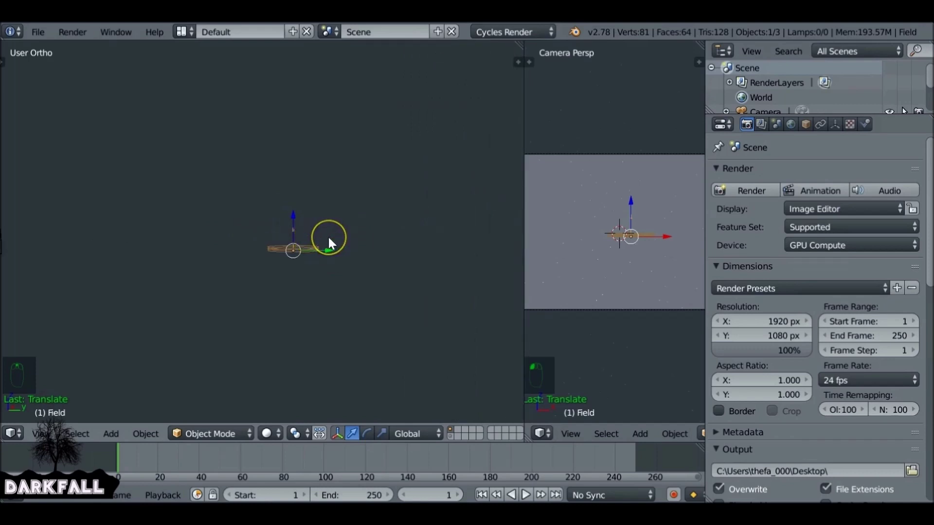
Rotate the wind field upright to face the plane and start playback to preview it
key("r")
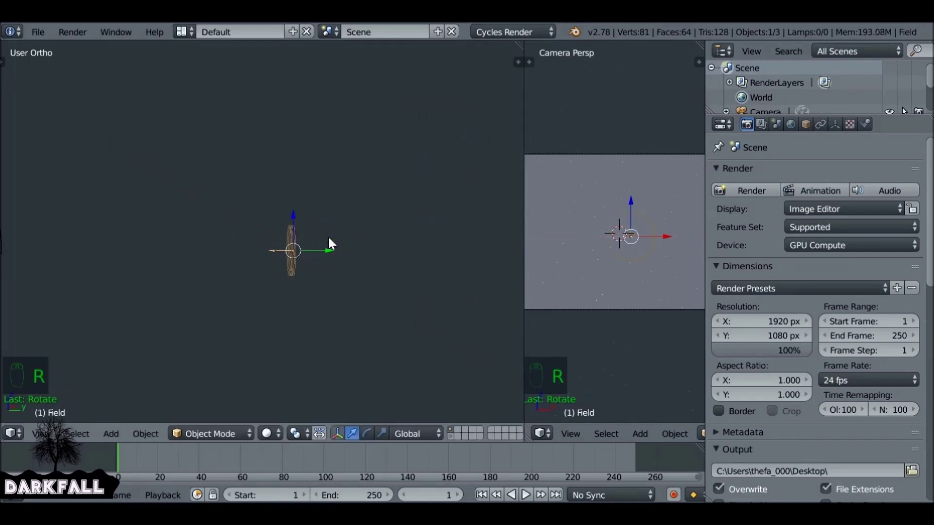
left_click_drag(169, 240, 293, 244)
key("r")
key("r")
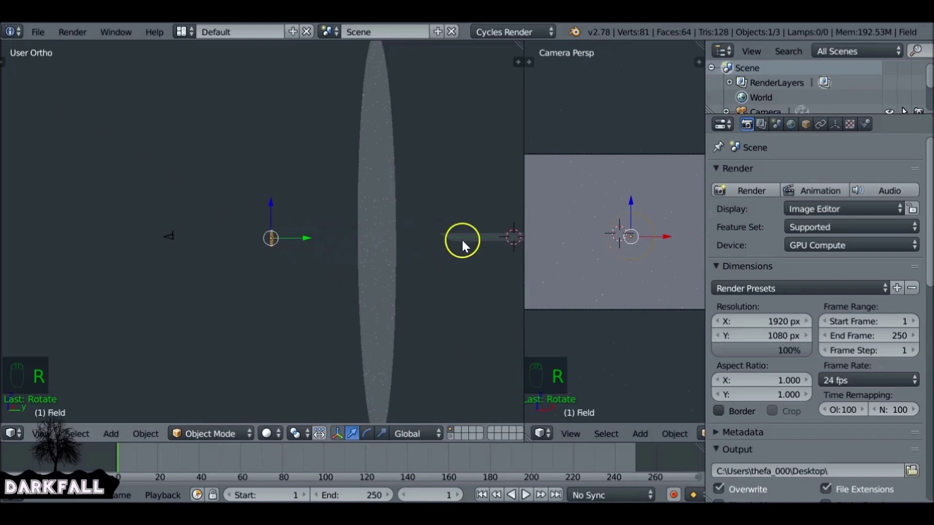
key("alt+a")
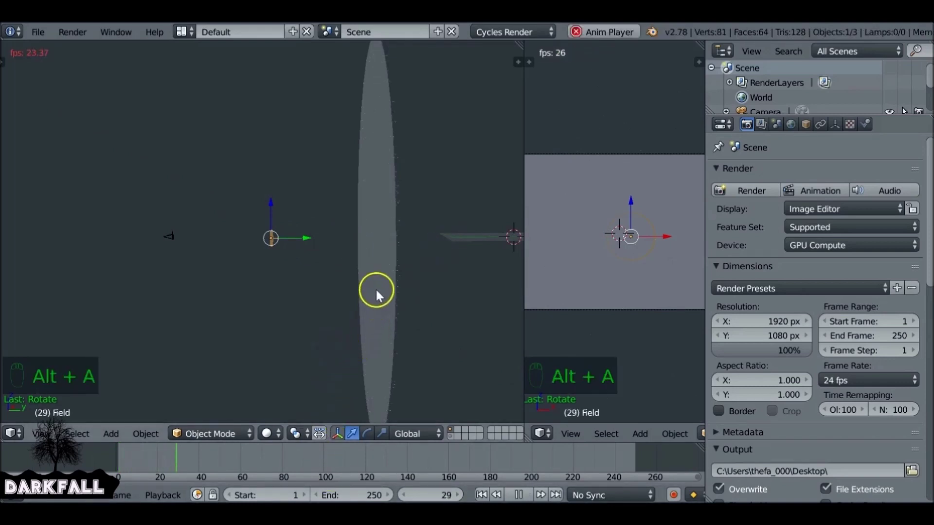
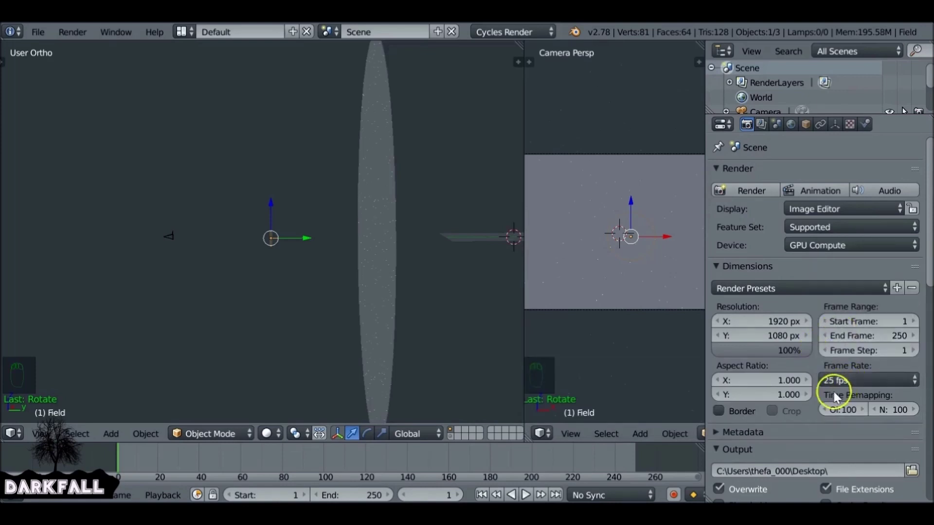
Scrub to frame 25 and show the wind field's Physics force-field settings
left_click_drag(431, 497, 267, 425)
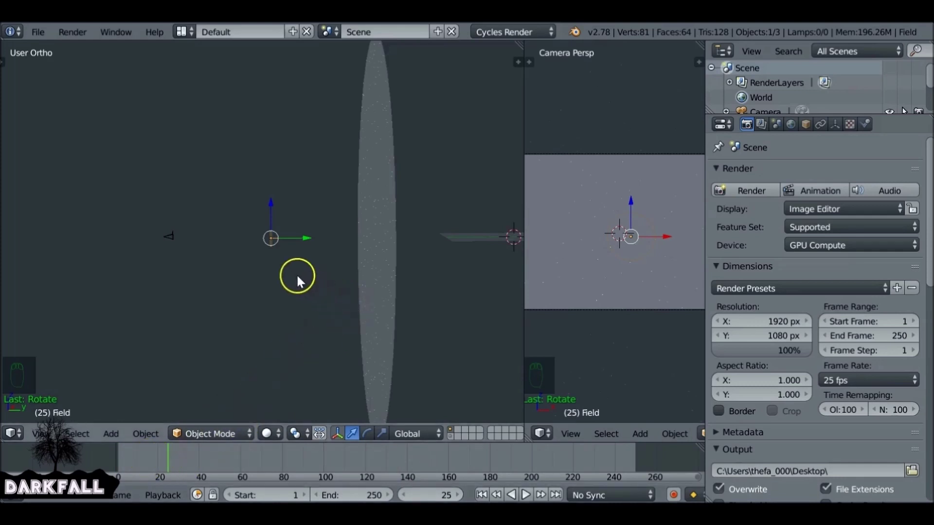
left_click_drag(274, 249, 294, 256)
left_click_drag(295, 256, 869, 131)
left_click_drag(868, 130, 766, 276)
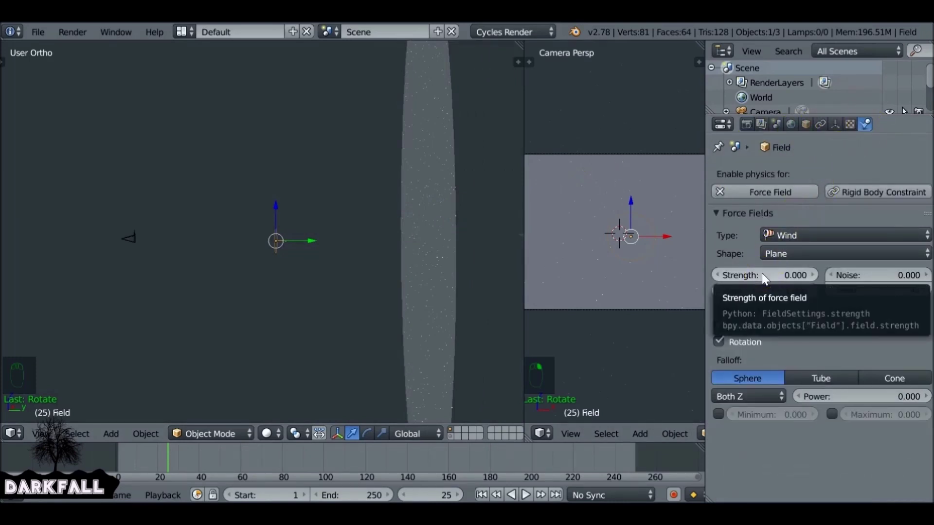
Keyframe wind Strength 0 at frame 25 and a high value (~37.8) near frame 75
key("i")
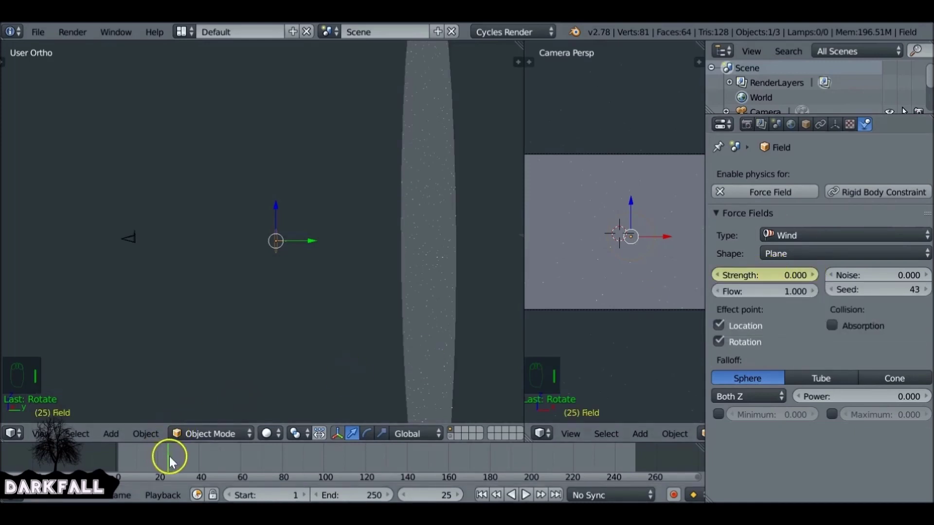
left_click_drag(174, 460, 239, 463)
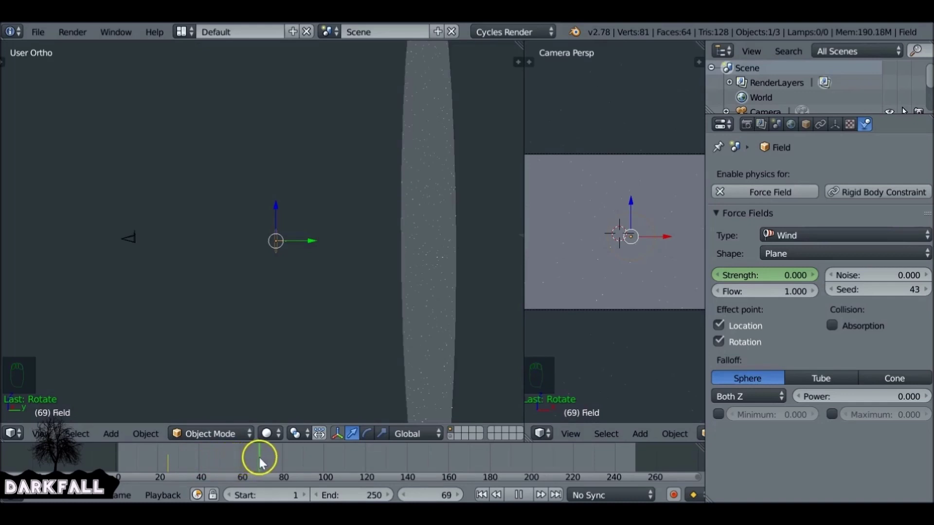
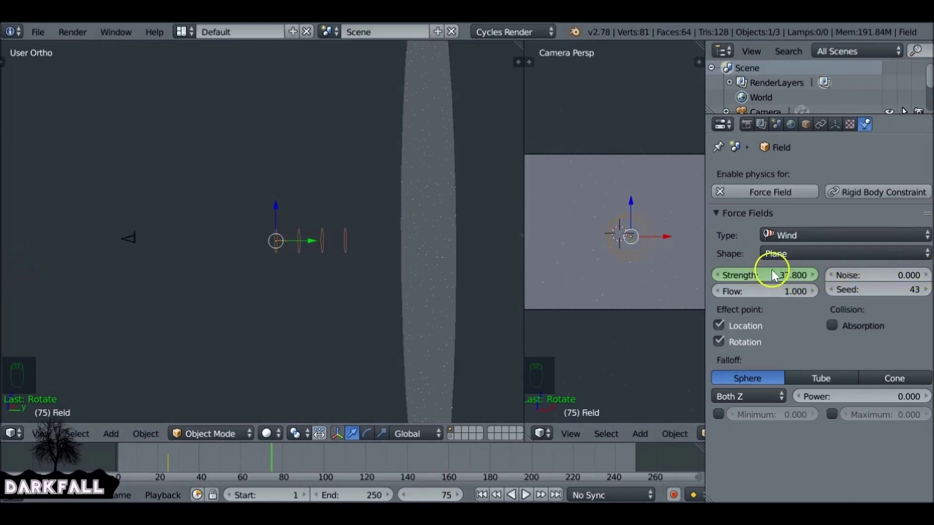
key("i")
Scrub back to check the ramp, rewind to frame 1 and show the Render properties
left_click_drag(260, 465, 209, 465)
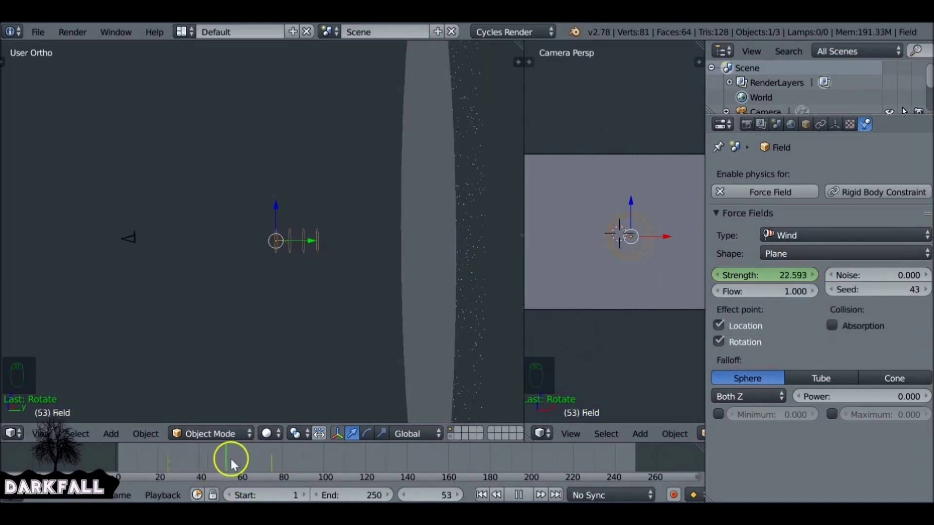
scroll("up", 3)
left_click_drag(481, 496, 430, 243)
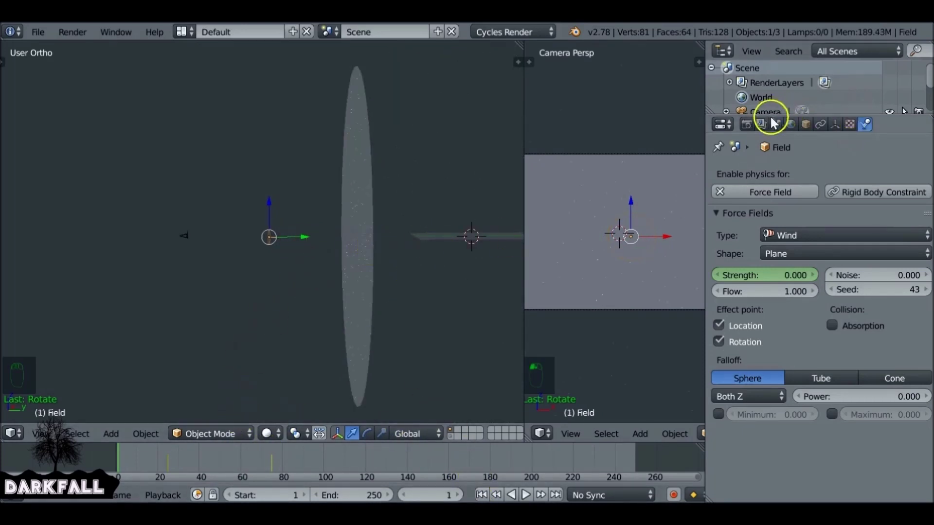
left_click_drag(754, 128, 329, 259)
Duplicate the star plane twice with Shift+D, offsetting each copy beside the original
key("Escape")
left_click_drag(192, 460, 339, 215)
key("Escape")
left_click_drag(453, 450, 372, 184)
key("Escape")
left_click_drag(372, 184, 373, 184)
key("shift+d")
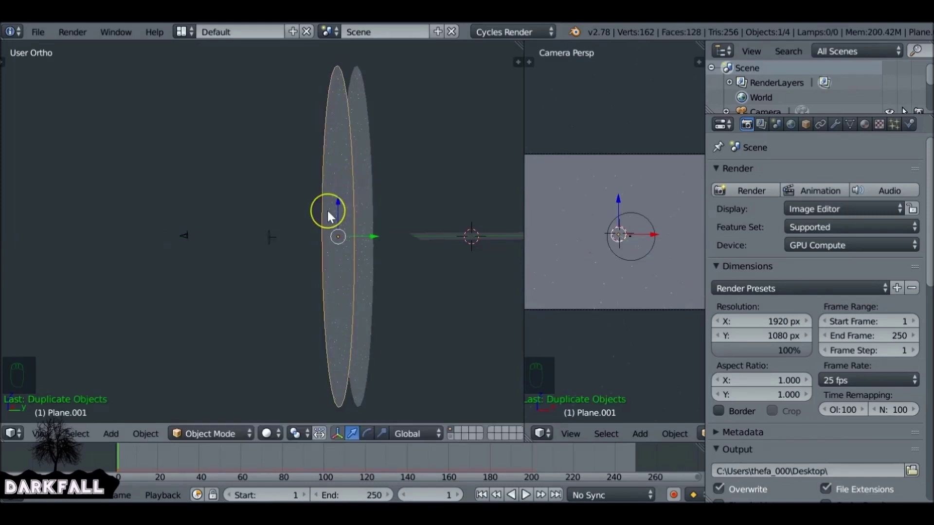
key("shift+d")
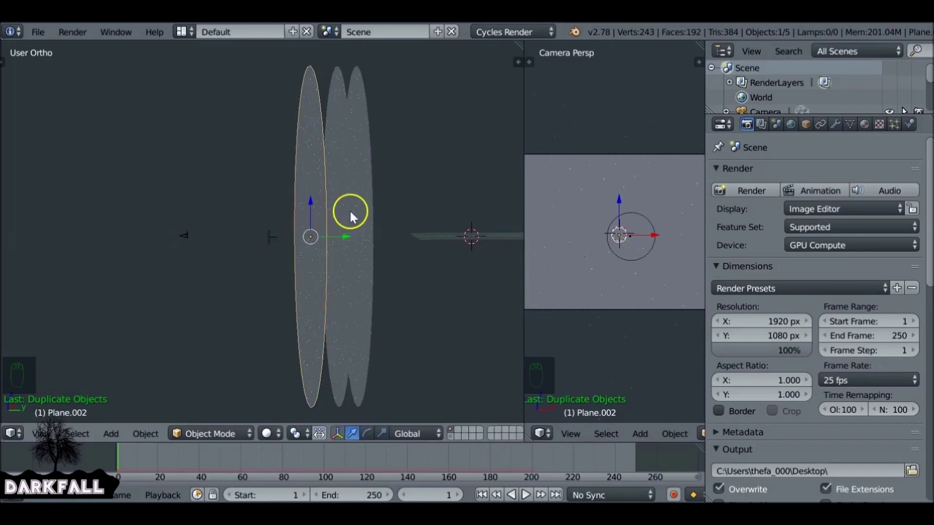
left_click_drag(349, 237, 367, 112)
Give the first copy its own single-user particle settings, Stars2
left_click_drag(367, 112, 841, 224)
left_click_drag(899, 130, 345, 81)
left_click_drag(645, 163, 869, 223)
left_click_drag(869, 223, 856, 225)
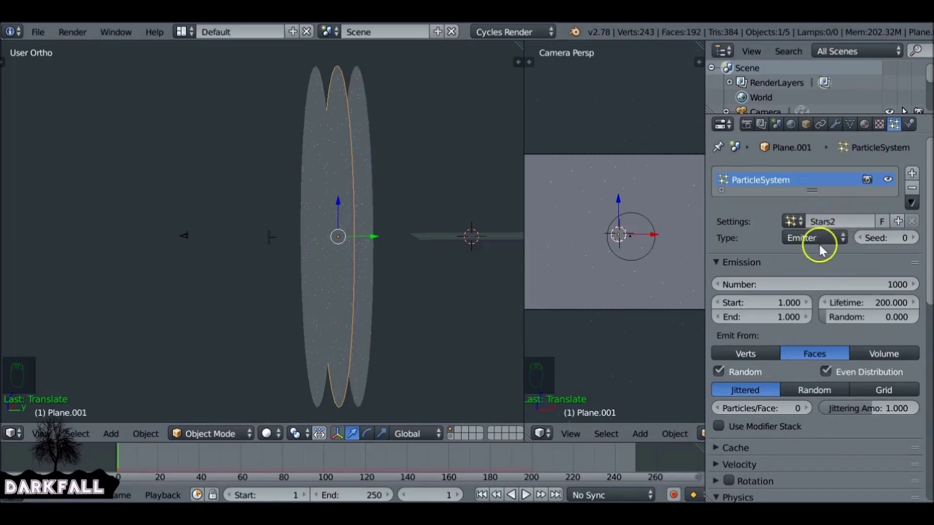
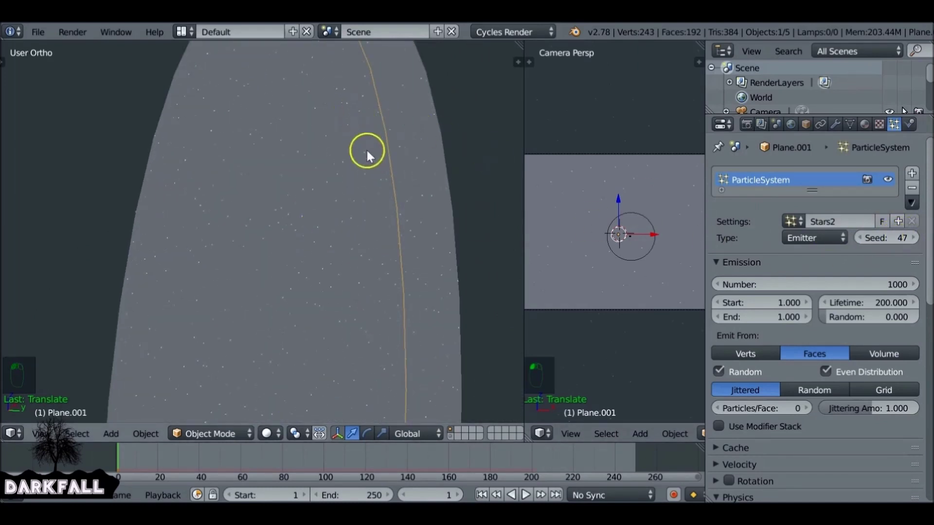
Change Stars2's seed, then give the second copy its own Stars3 settings with seed 99
left_click_drag(247, 143, 868, 225)
left_click_drag(868, 225, 851, 226)
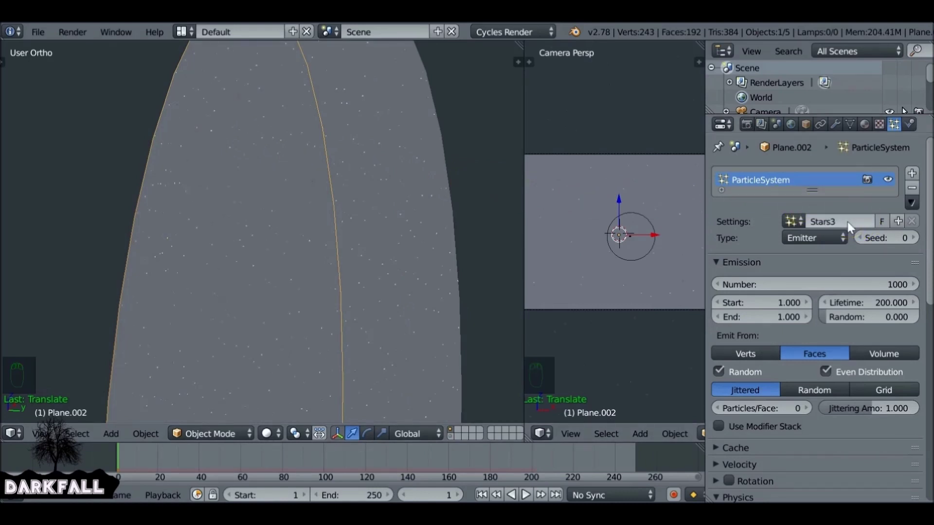
left_click_drag(918, 244, 896, 244)
left_click_drag(896, 245, 379, 195)
left_click_drag(425, 203, 403, 205)
Reselect the original Stars1 plane, zoom out to the side view and save
left_click_drag(402, 205, 351, 191)
left_click_drag(351, 191, 791, 287)
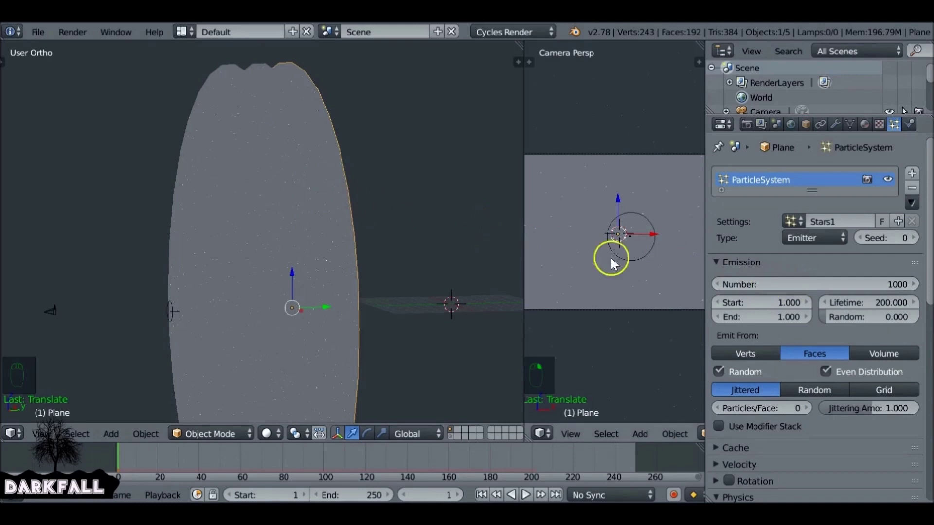
left_click_drag(489, 493, 406, 377)
key("ctrl+s")
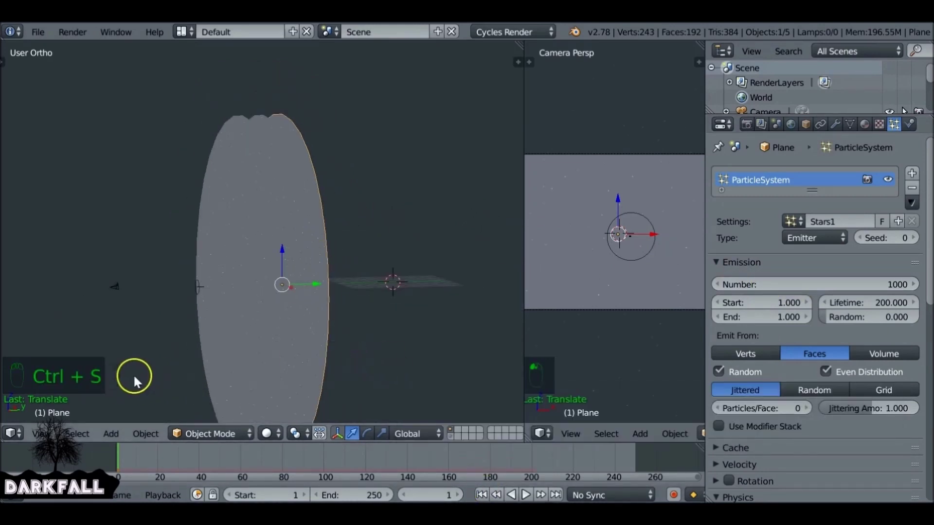
Play the animation to watch the wind blow stars off the disc edge
middle_click(310, 269)
middle_click(156, 222)
key("alt+a")
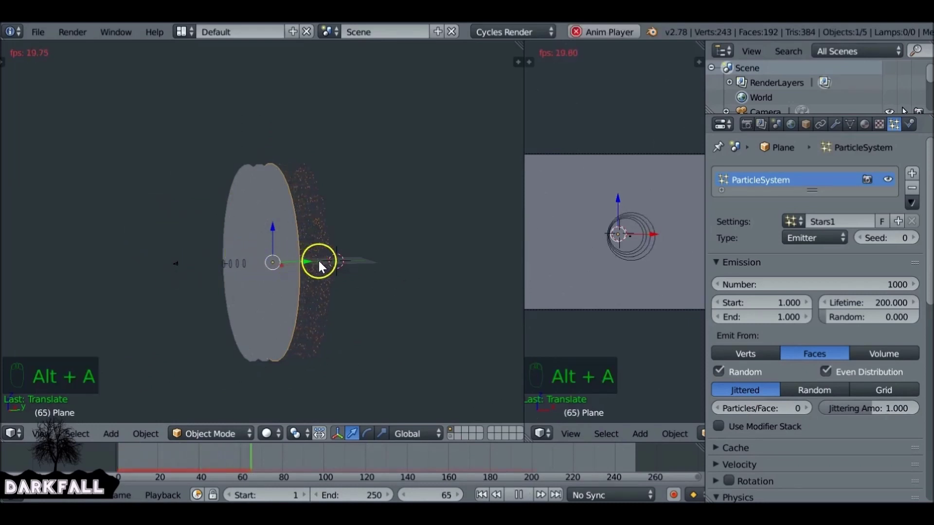
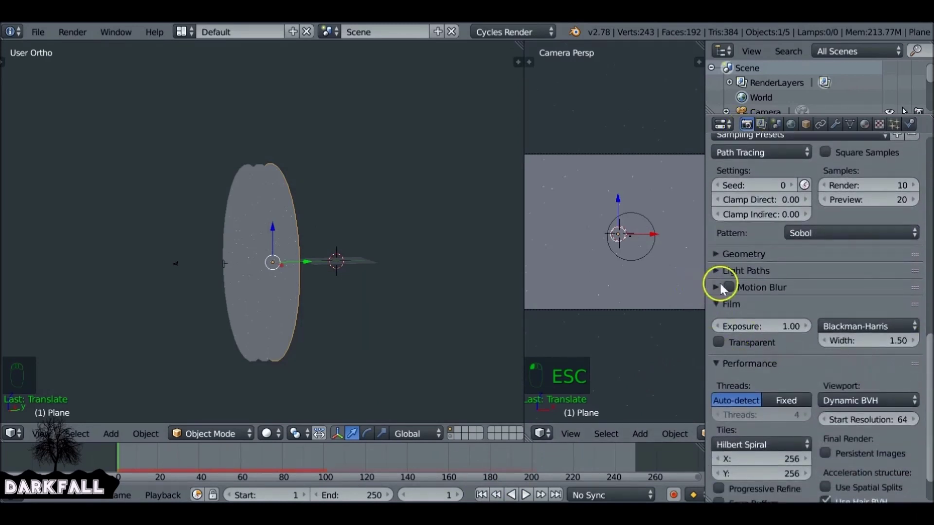
Go to frame 74 and render it, showing motion-blurred streaking stars
left_click_drag(722, 291, 241, 299)
key("Escape")
left_click_drag(161, 467, 269, 468)
left_click(753, 196)
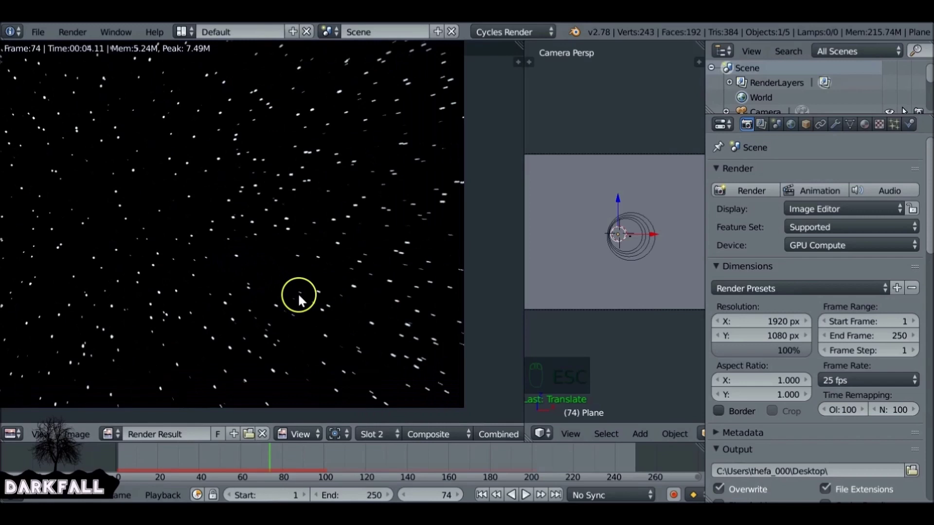
Leave the render result, return to the 3D view and deselect all objects
key("Escape")
key("x")
left_click_drag(189, 236, 230, 282)
Add a second force field, Field.001, near the planes, tilt it and play to test
key("shift+a")
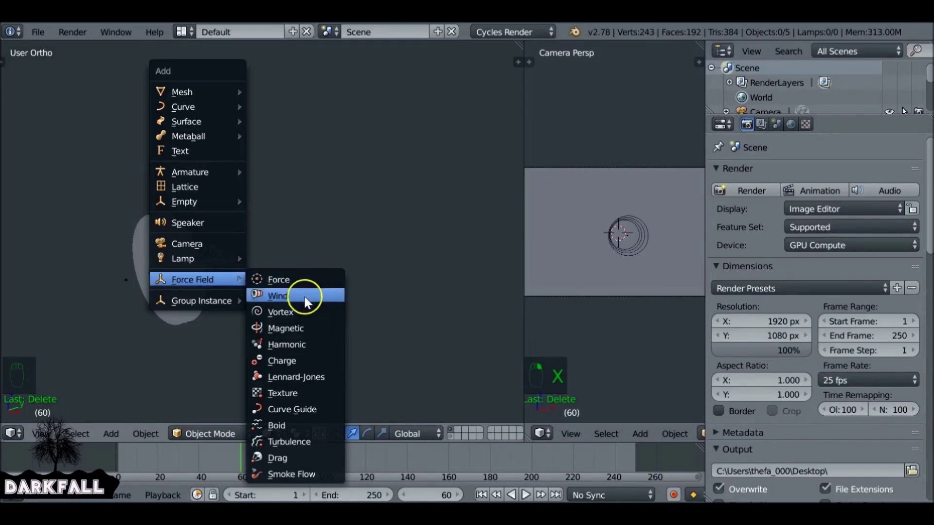
left_click_drag(264, 265, 286, 252)
left_click_drag(225, 243, 296, 302)
middle_click(161, 263)
left_click_drag(180, 262, 257, 308)
key("alt+a")
left_click_drag(257, 309, 230, 279)
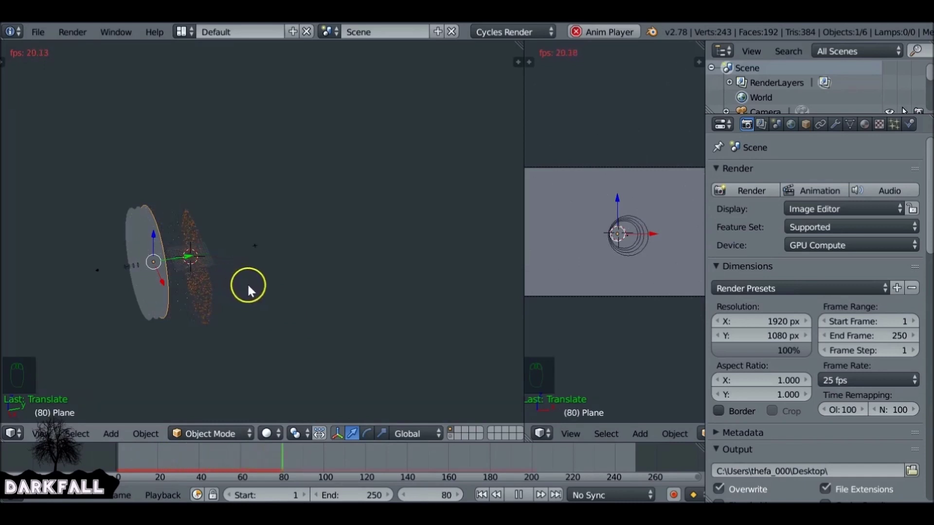
left_click_drag(274, 306, 318, 378)
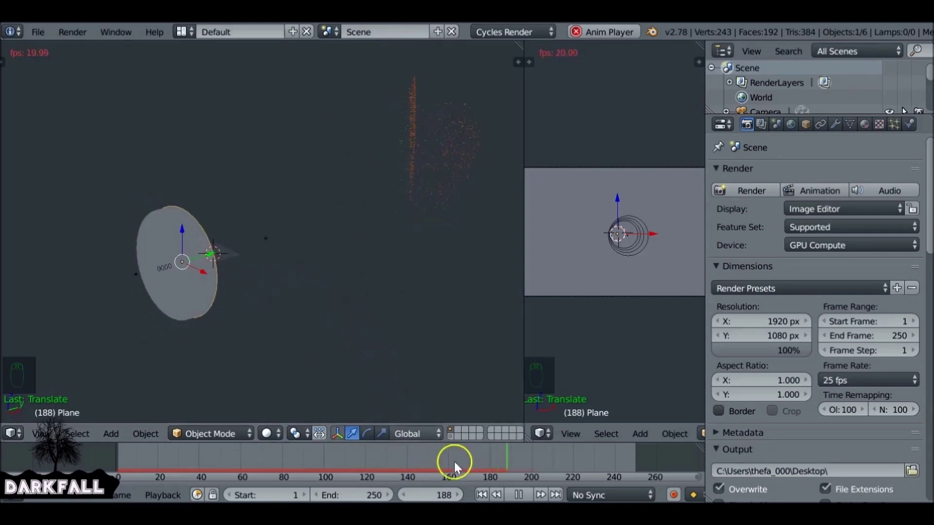
From a side-on view rotate Field.001 into place among the drifting particles
left_click_drag(519, 494, 294, 251)
left_click_drag(275, 245, 294, 251)
left_click_drag(322, 249, 293, 251)
key("r")
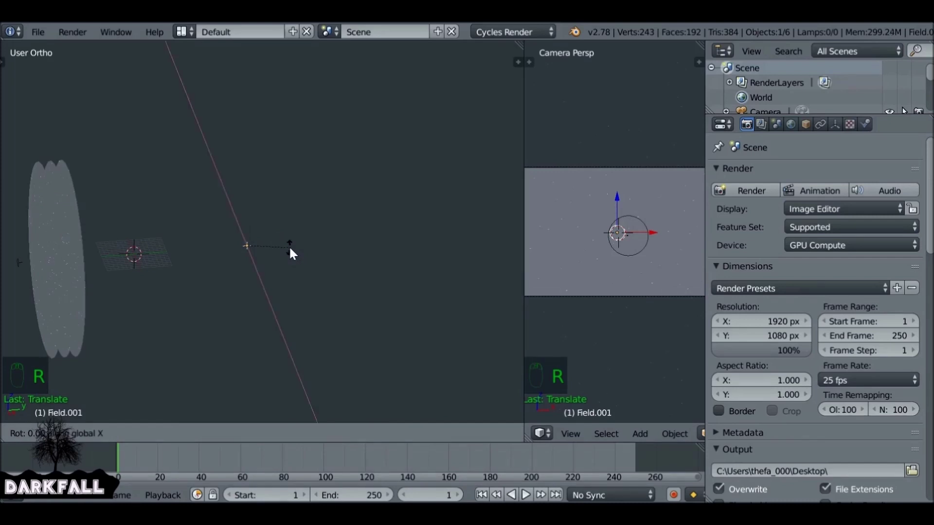
key("alt+a")
left_click_drag(82, 232, 375, 407)
left_click_drag(527, 496, 268, 251)
left_click_drag(255, 248, 268, 251)
key("r")
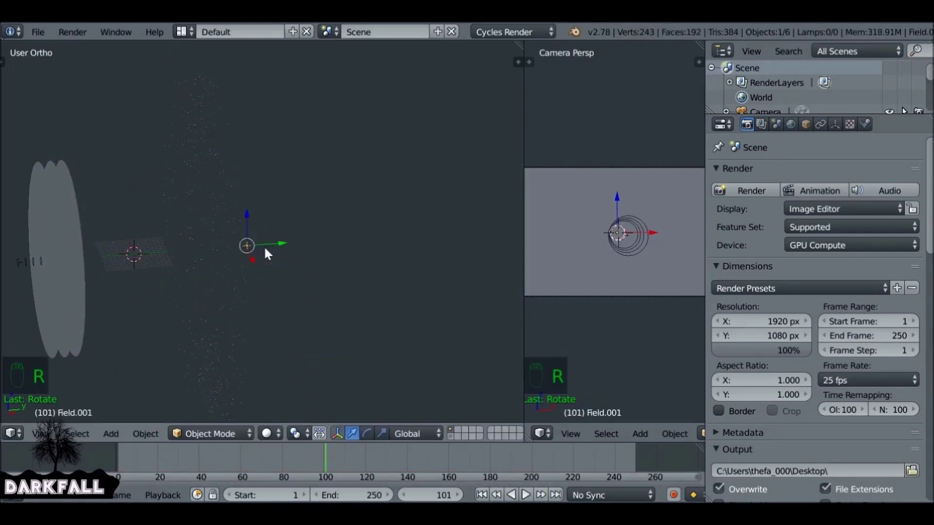
key("r")
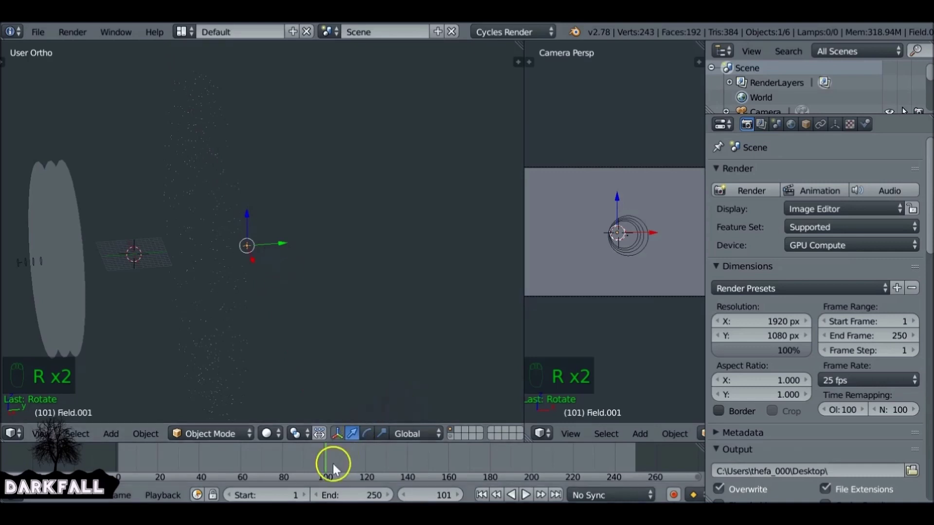
Make Field.001 a Magnetic field with Strength 0.100 and preview playback
left_click_drag(332, 465, 315, 329)
key("alt+a")
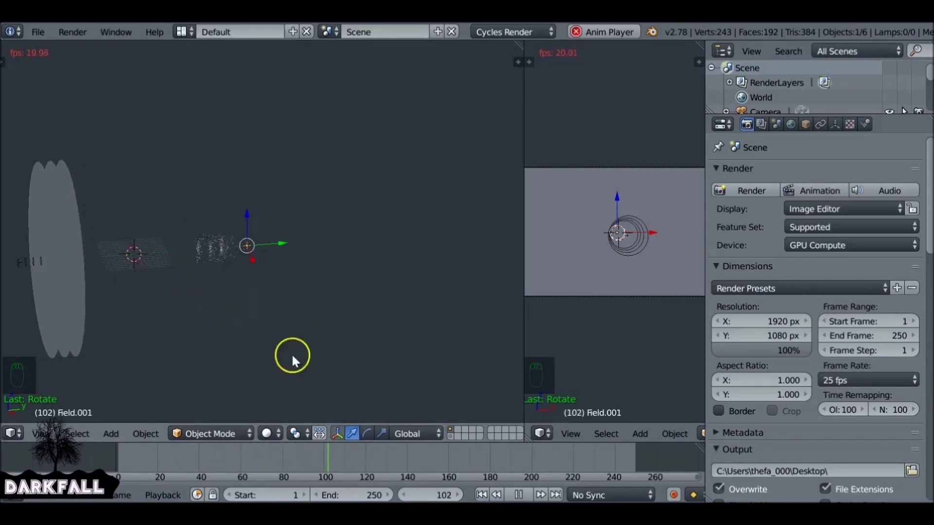
left_click_drag(526, 496, 330, 468)
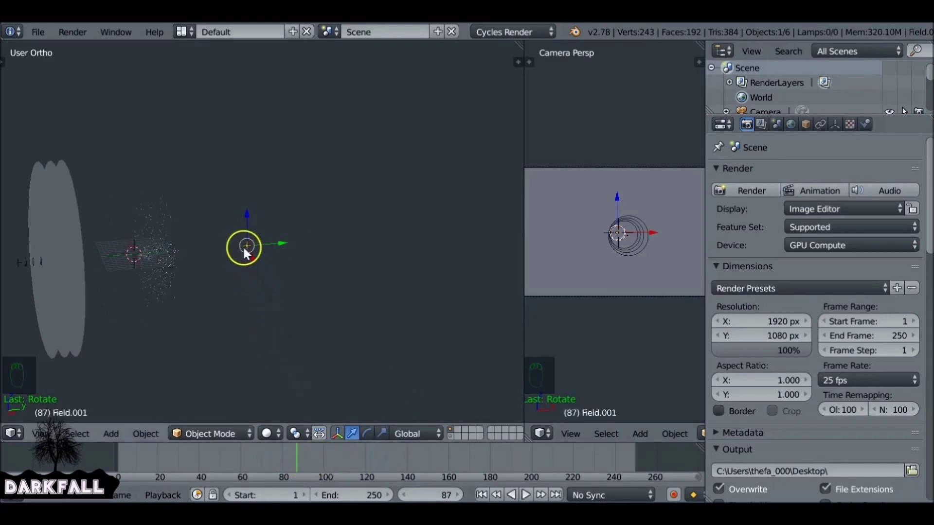
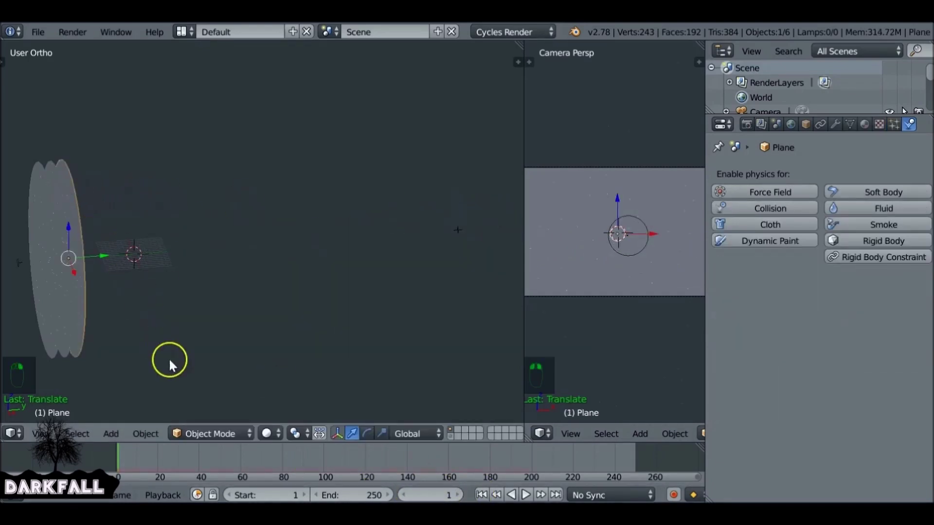
key("alt+a")
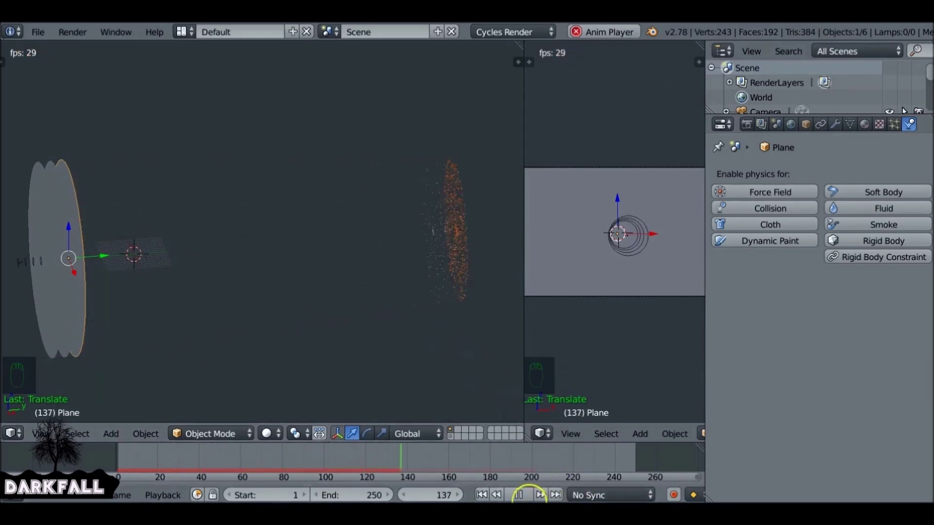
left_click_drag(522, 496, 408, 328)
key("KP_0")
key("KP_0")
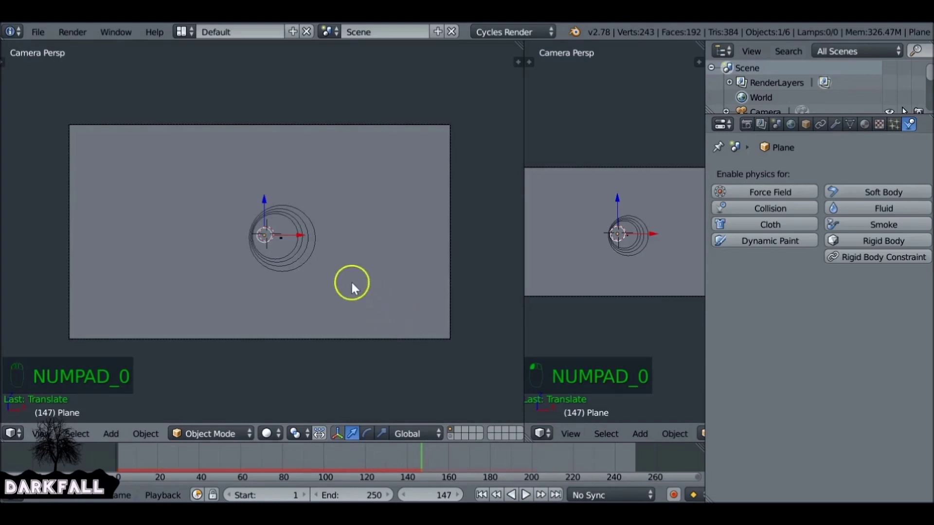
key("z")
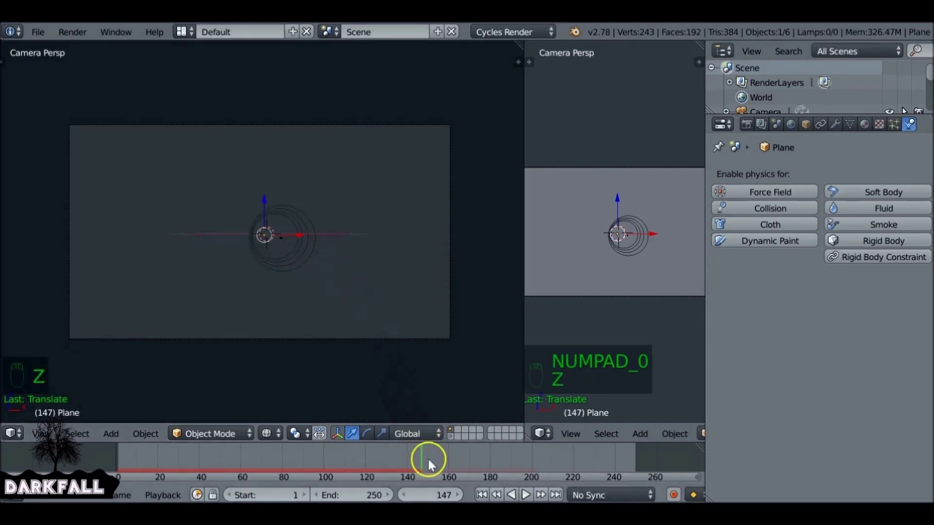
left_click_drag(421, 462, 345, 461)
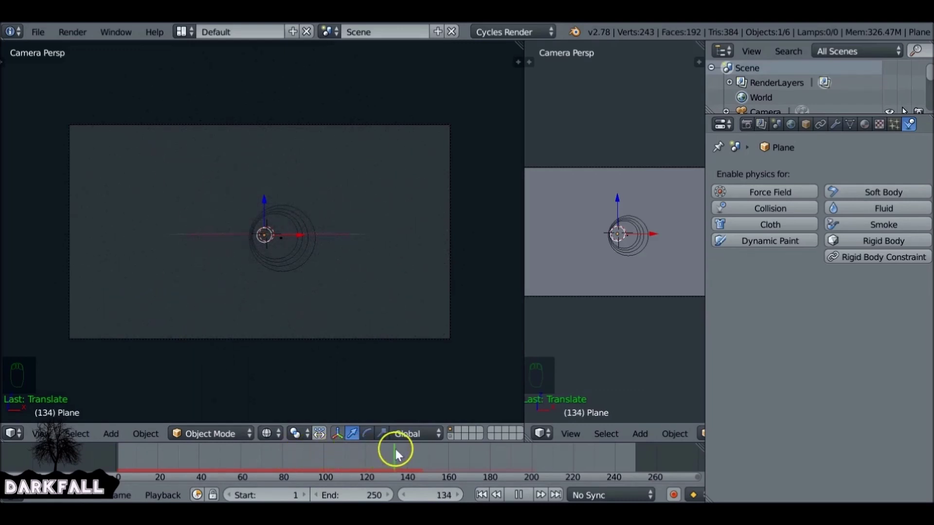
left_click_drag(316, 235, 226, 214)
left_click_drag(226, 214, 290, 284)
left_click_drag(290, 284, 262, 262)
key("z")
Set the camera's Clipping End to 776.3
middle_click(305, 259)
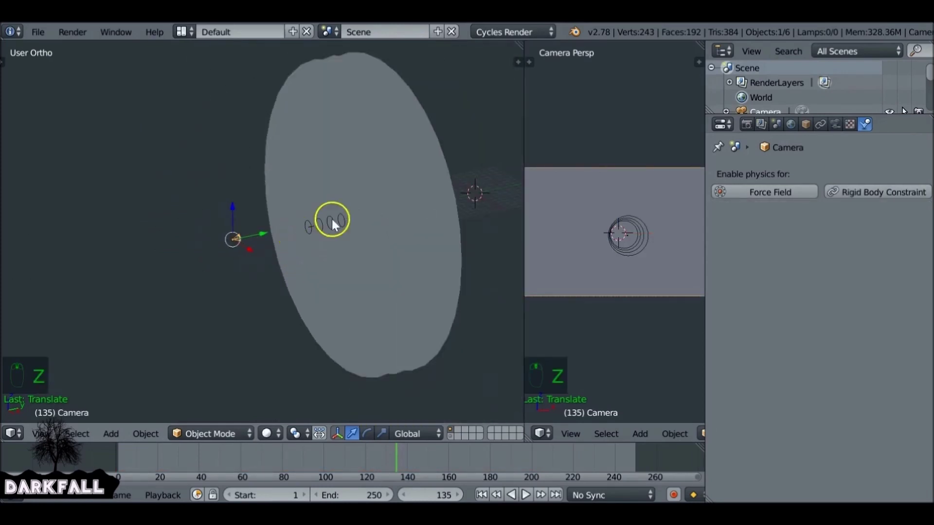
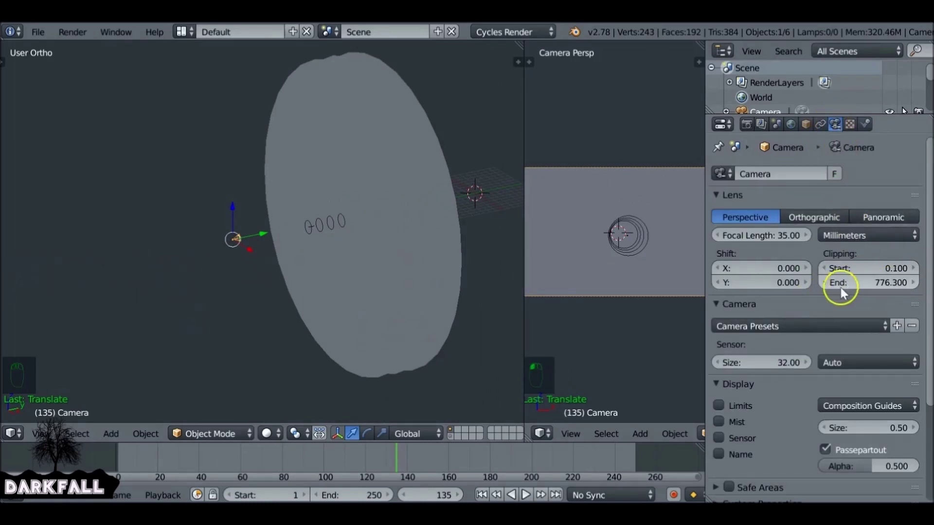
left_click_drag(748, 124, 233, 204)
key("Escape")
Enable Motion Blur with Shutter 0.70 and render frame 135
middle_click(821, 312)
left_click(770, 213)
left_click_drag(773, 252, 773, 253)
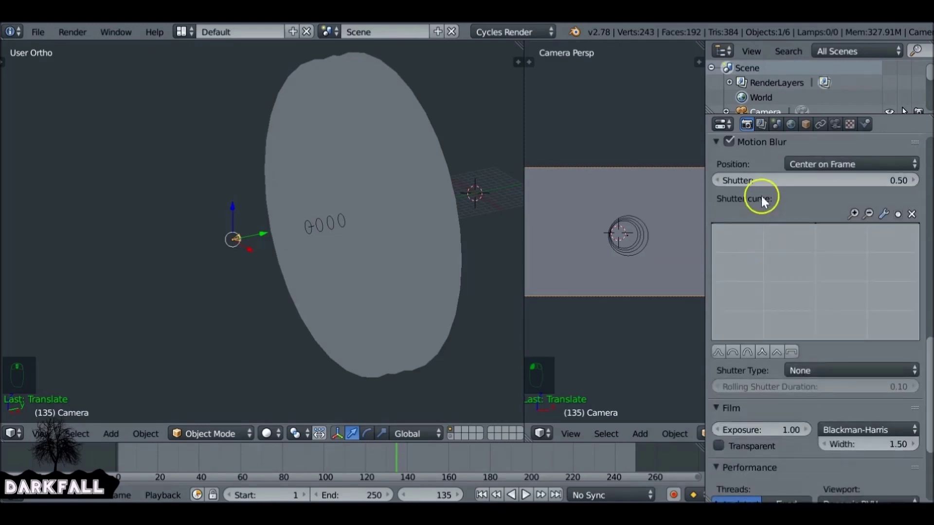
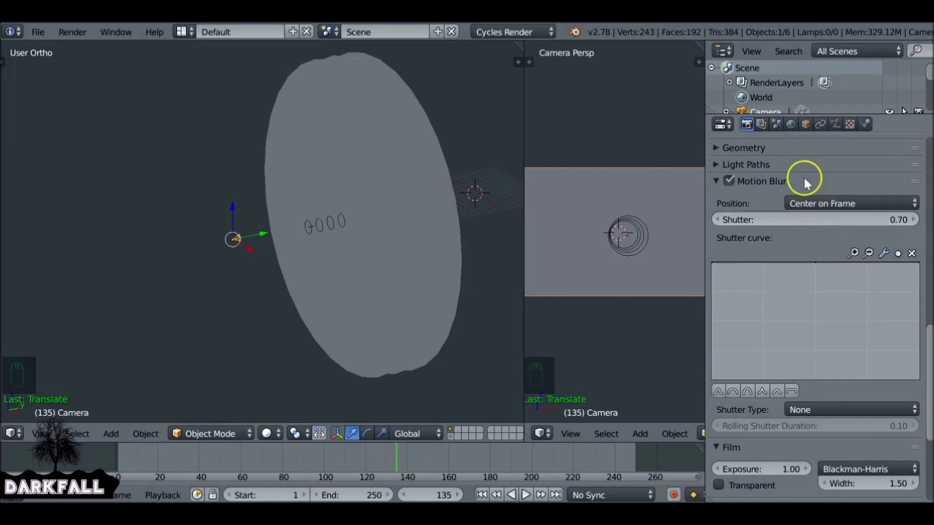
left_click_drag(753, 170, 755, 189)
View the finished render through the Composite output showing outward star streaks
left_click(756, 189)
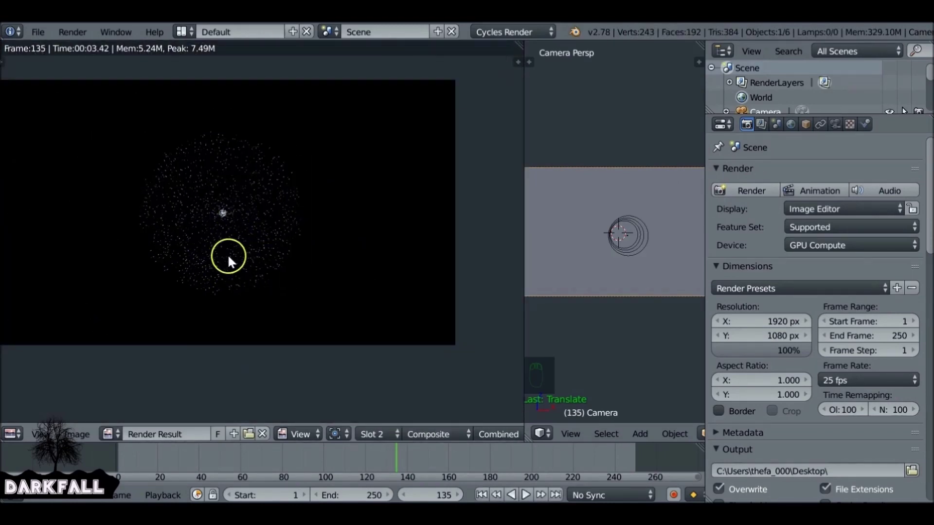
Wire a Lens Distortion node between the render layers and the Composite/Viewer outputs
left_click_drag(253, 467, 432, 351)
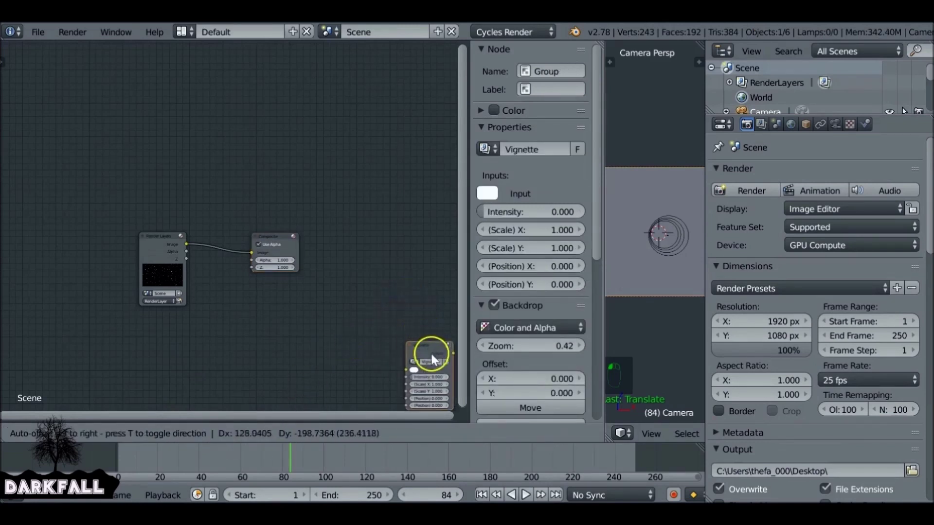
left_click_drag(449, 372, 517, 258)
key("n")
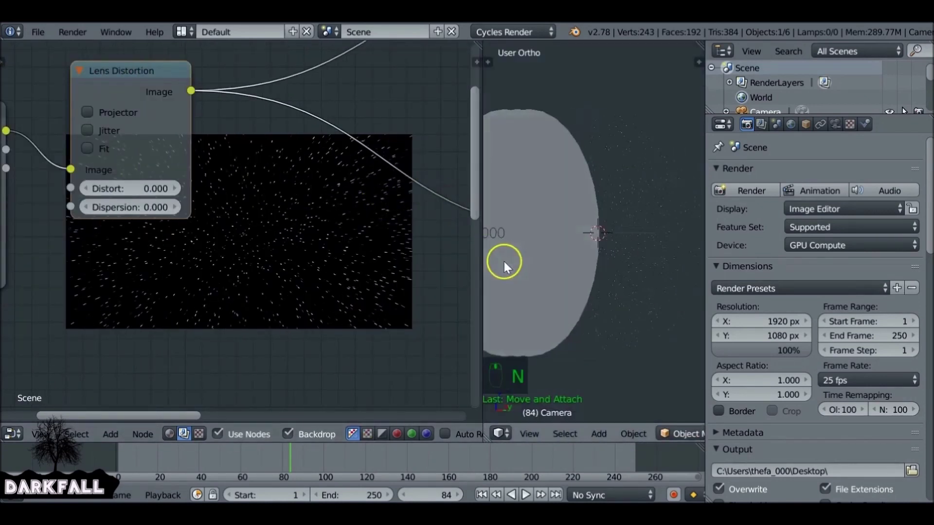
Render frame 42 so the compositor backdrop shows its plain white starfield
scroll("up", 3)
left_click_drag(285, 463, 370, 359)
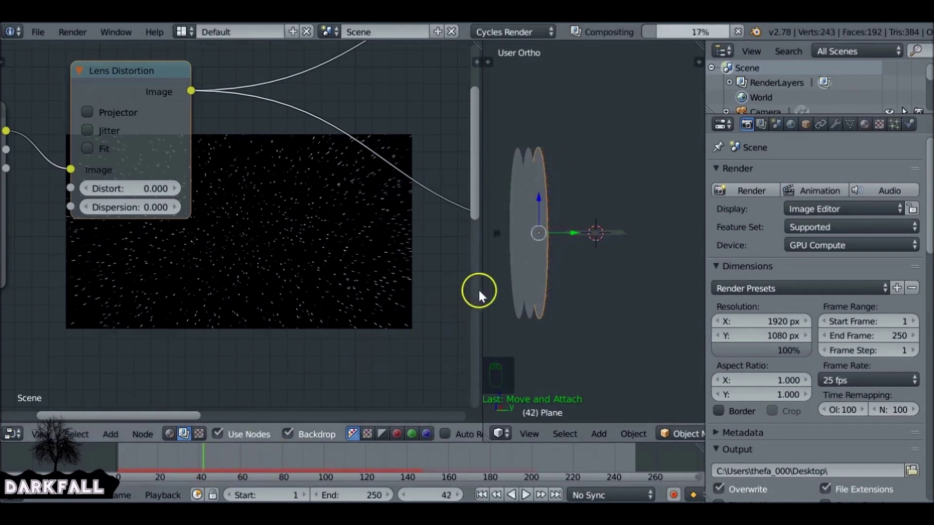
left_click_drag(513, 276, 623, 236)
left_click(511, 338)
left_click(509, 367)
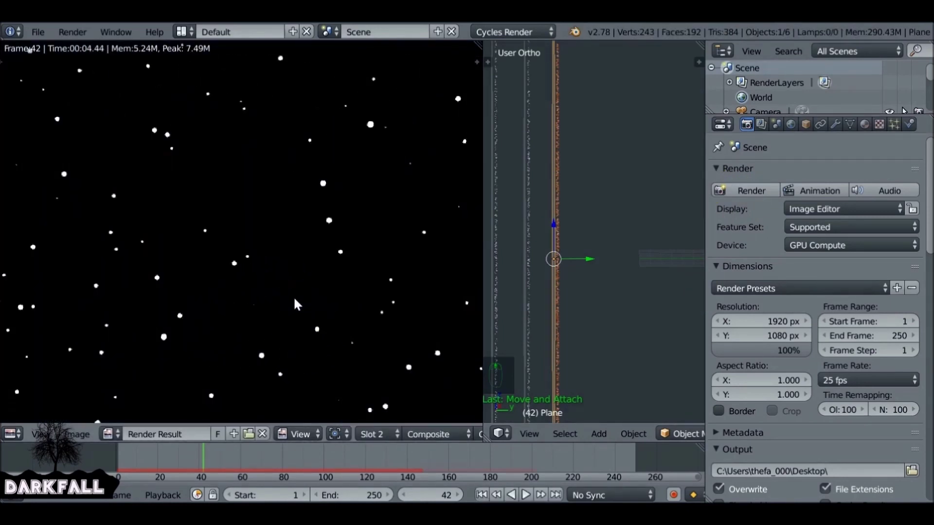
left_click_drag(298, 305, 404, 169)
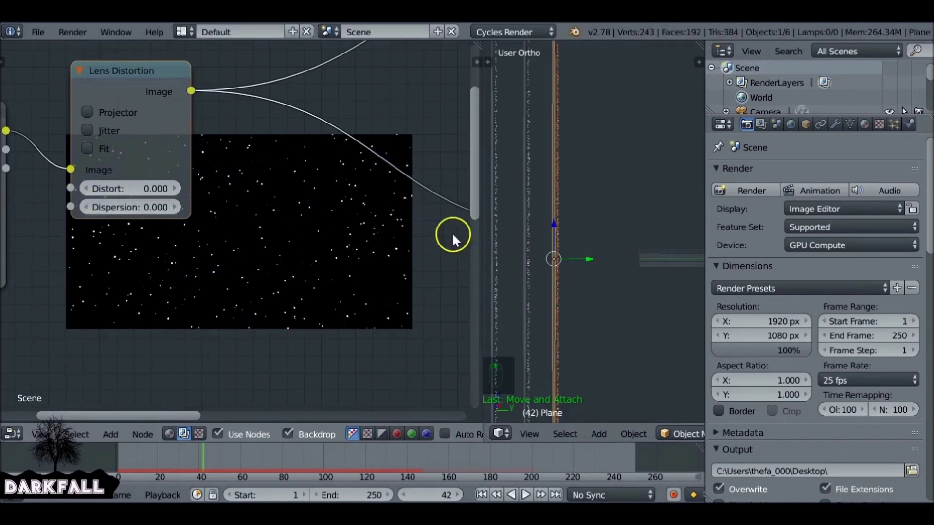
Step back through the animation frames to review the starfield motion
key("Left")
key("Left")
key("Left")
key("Left")
key("Left")
key("Left")
key("Right")
key("Left")
key("Left")
key("Left")
key("Left")
key("Right")
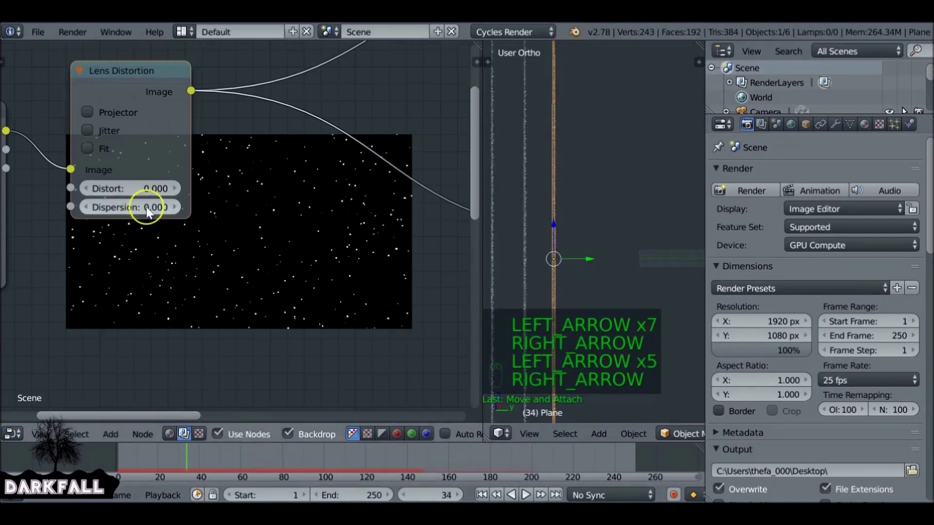
key("i")
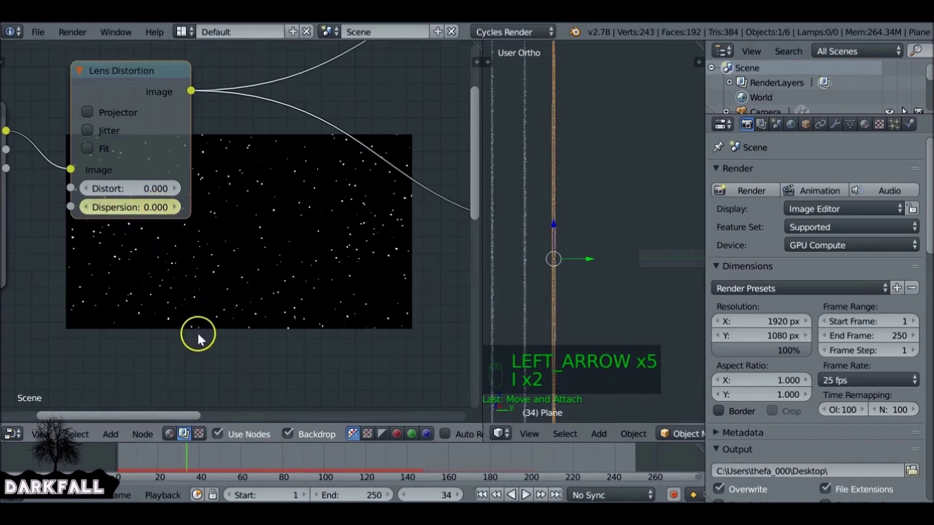
Raise Lens Distortion dispersion to 0.600 and render frame 112 with rainbow-fringed streaks
left_click_drag(190, 461, 657, 288)
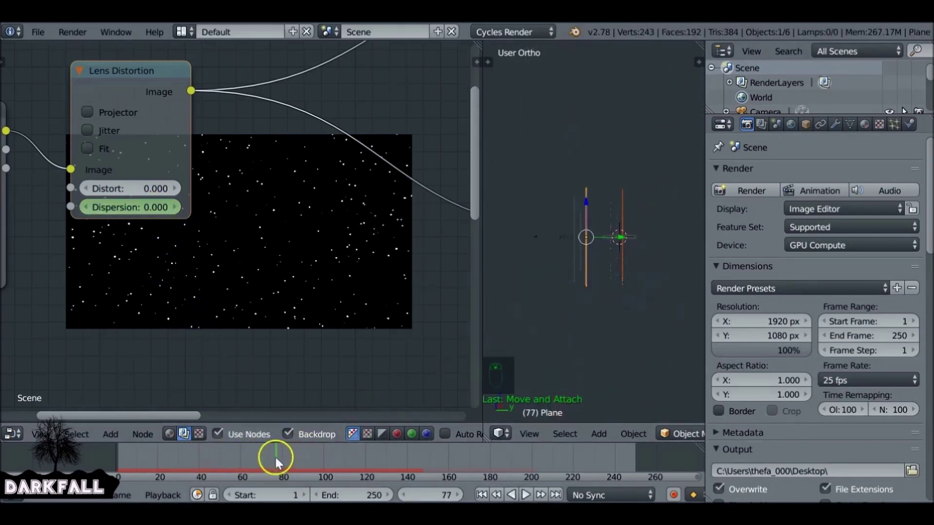
left_click_drag(295, 461, 352, 462)
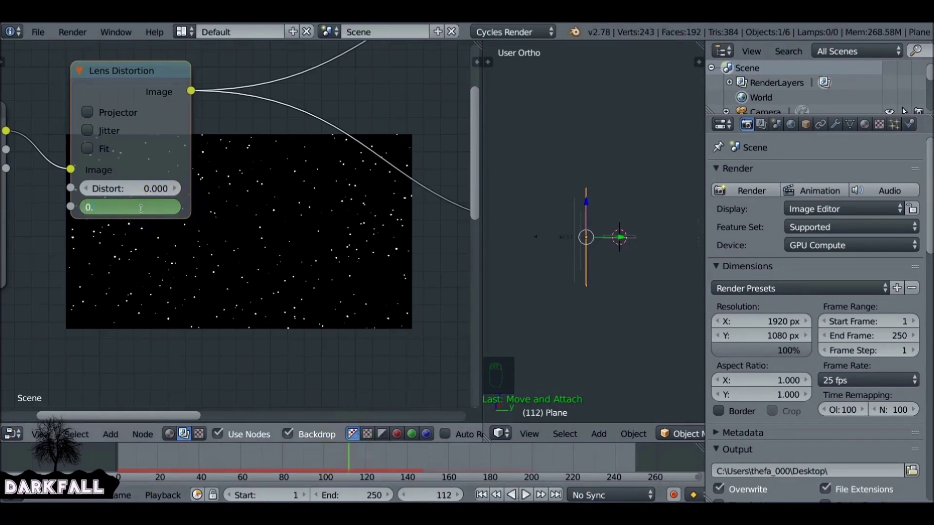
key("i")
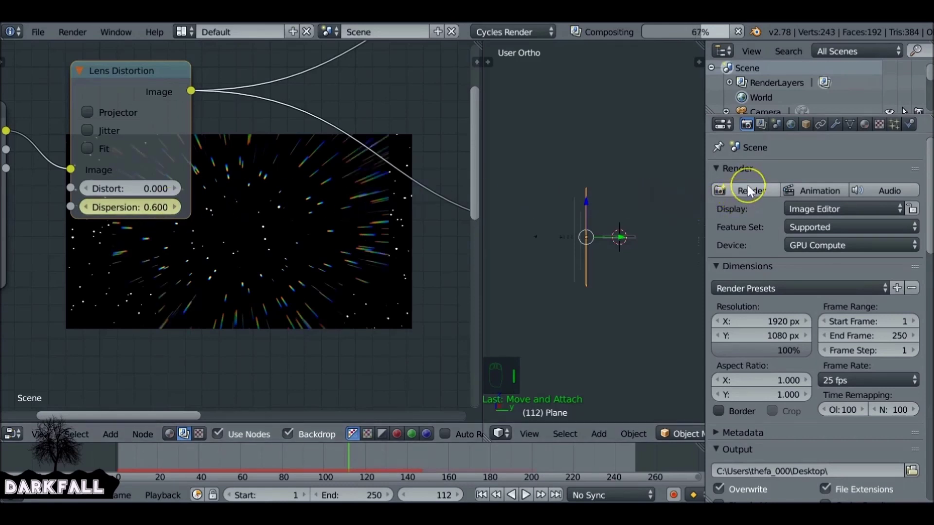
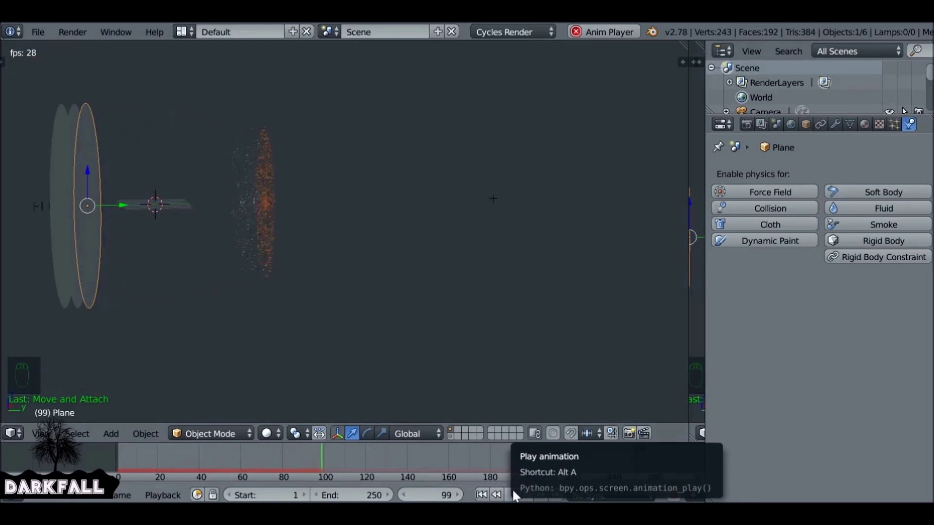
Orbit the view around the emitter to inspect the gathered star cloud
left_click_drag(516, 494, 408, 235)
left_click_drag(409, 235, 548, 233)
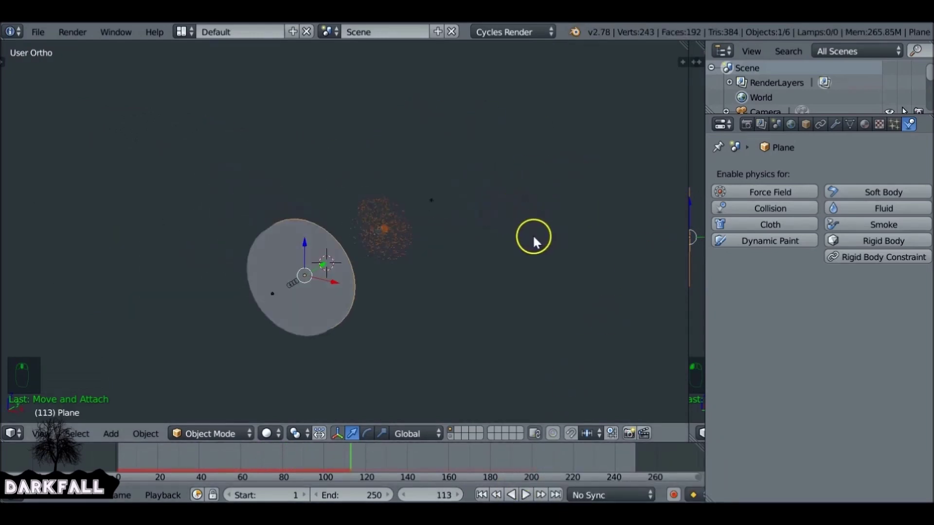
Confirm 1920×1080 resolution and H.264 video output in the render settings
left_click_drag(11, 437, 726, 350)
left_click_drag(778, 338, 860, 382)
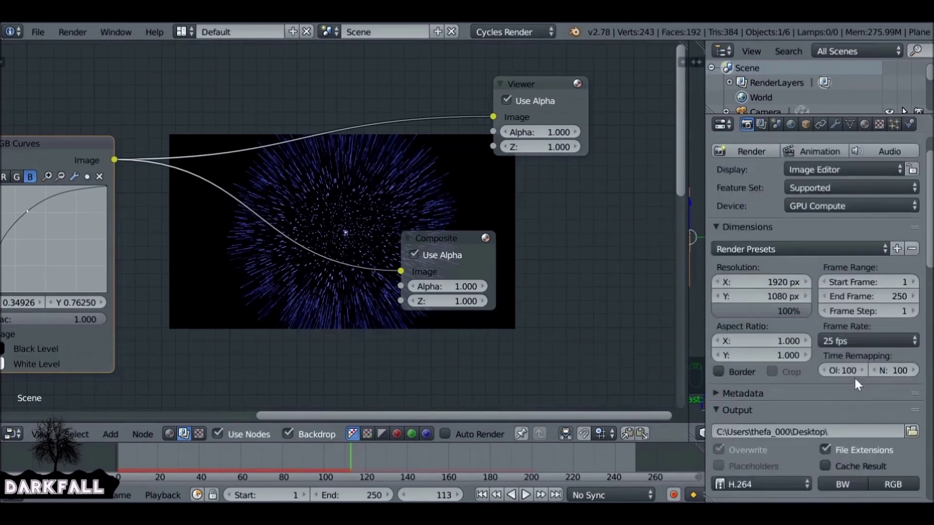